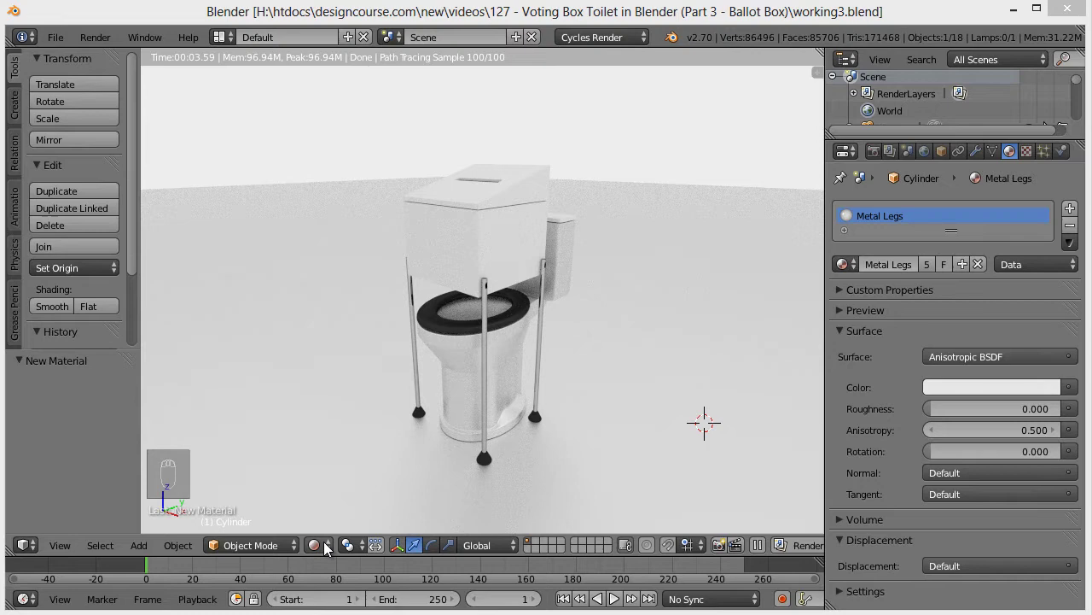
- Select the lid and the box body in solid shading and join them into one object (Ctrl+J)
drag(331, 548, 348, 492)
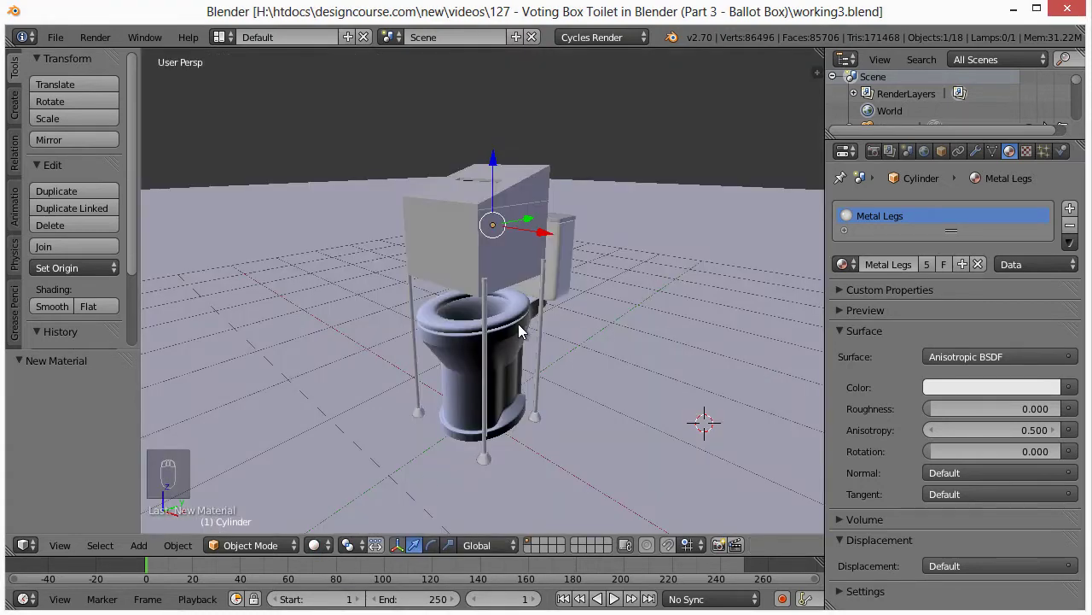
drag(510, 246, 519, 248)
drag(521, 326, 499, 208)
drag(499, 209, 471, 279)
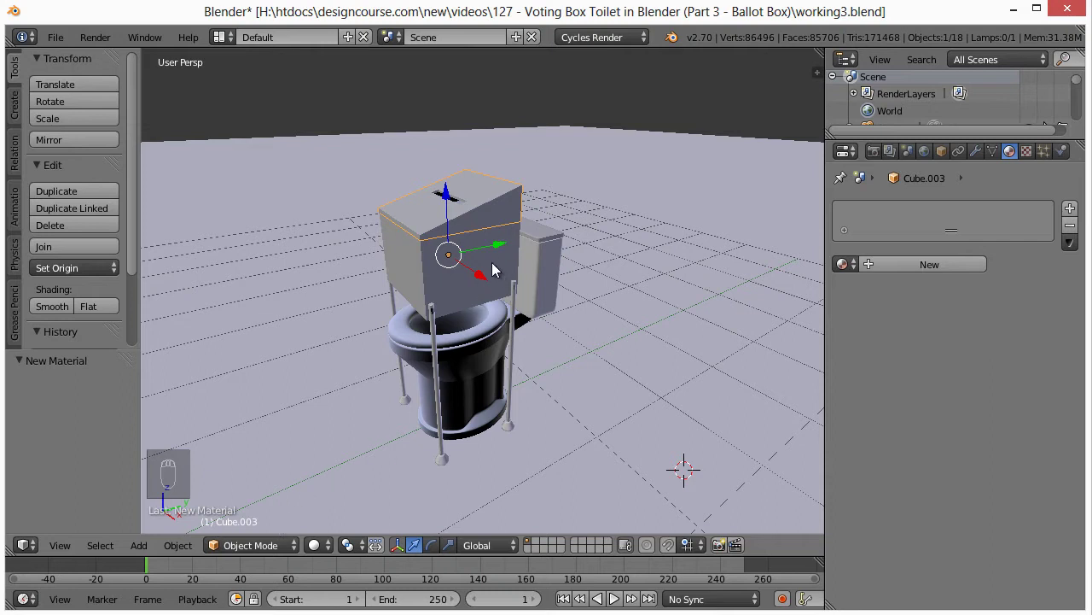
drag(499, 268, 499, 268)
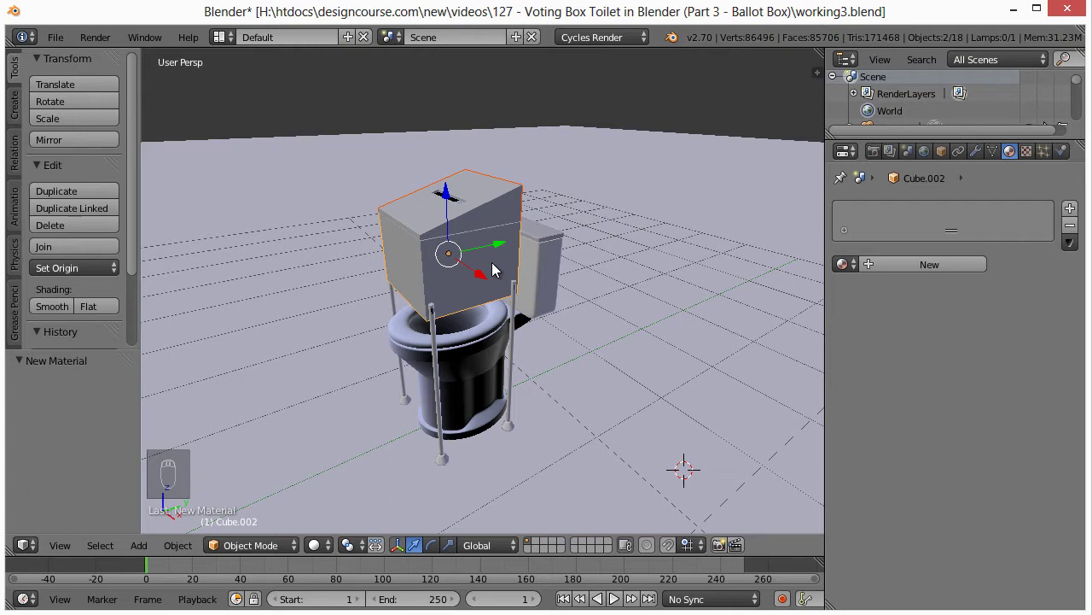
key(ctrl+j)
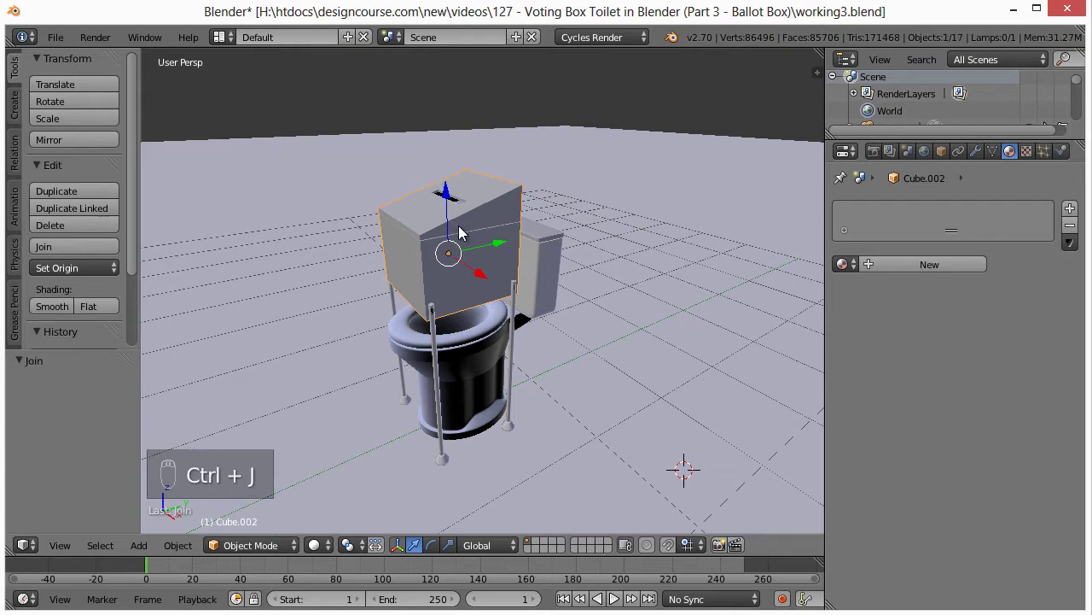
drag(455, 246, 513, 290)
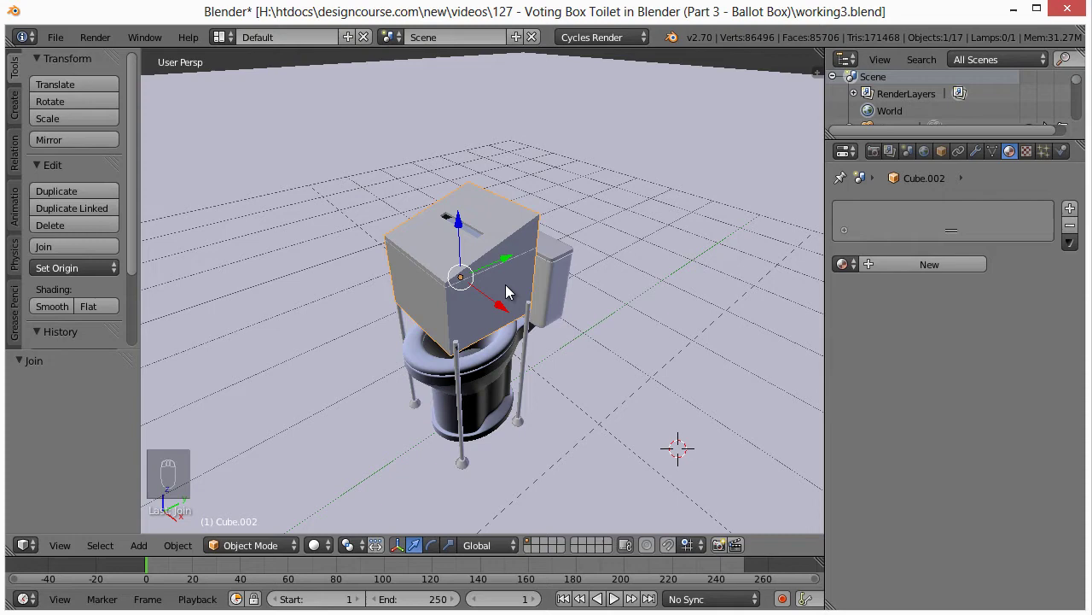
- Enter Edit Mode on the joined ballot box mesh
key(Tab)
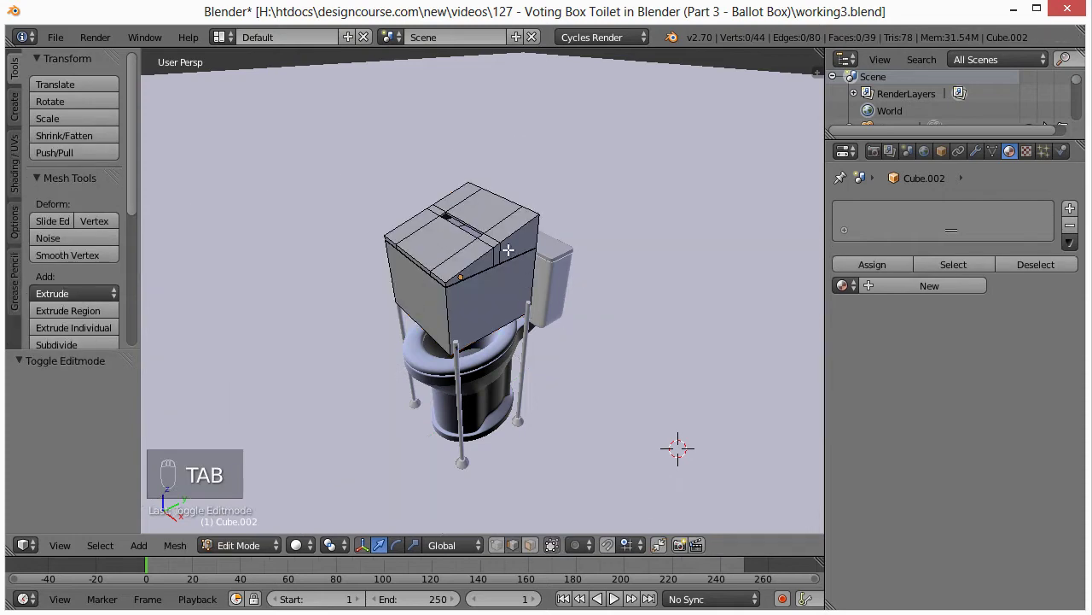
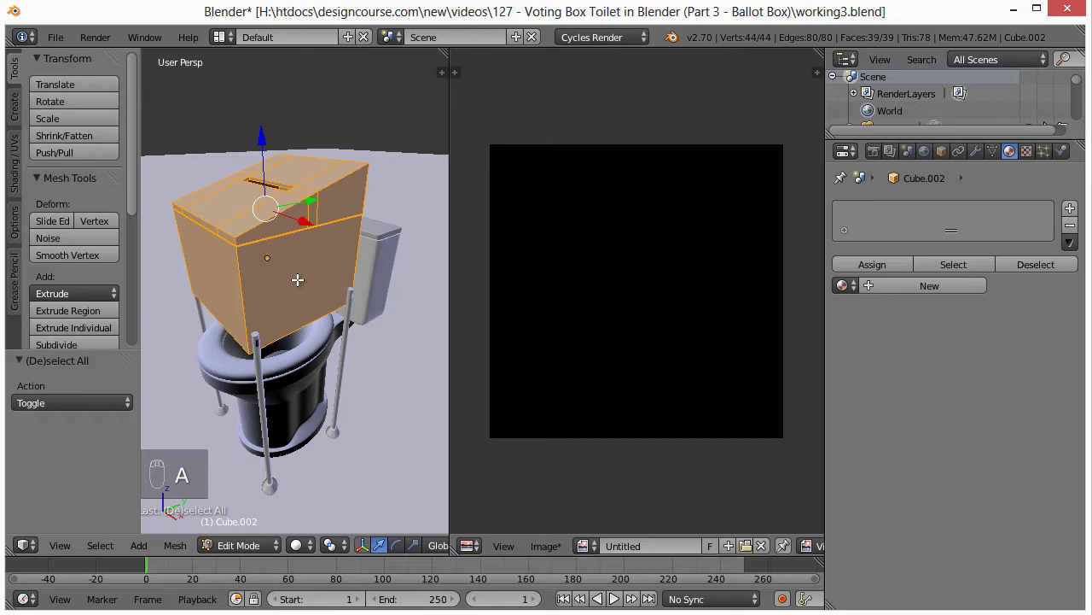
- Select every face of the box and unwrap it with Smart UV Project
key(u)
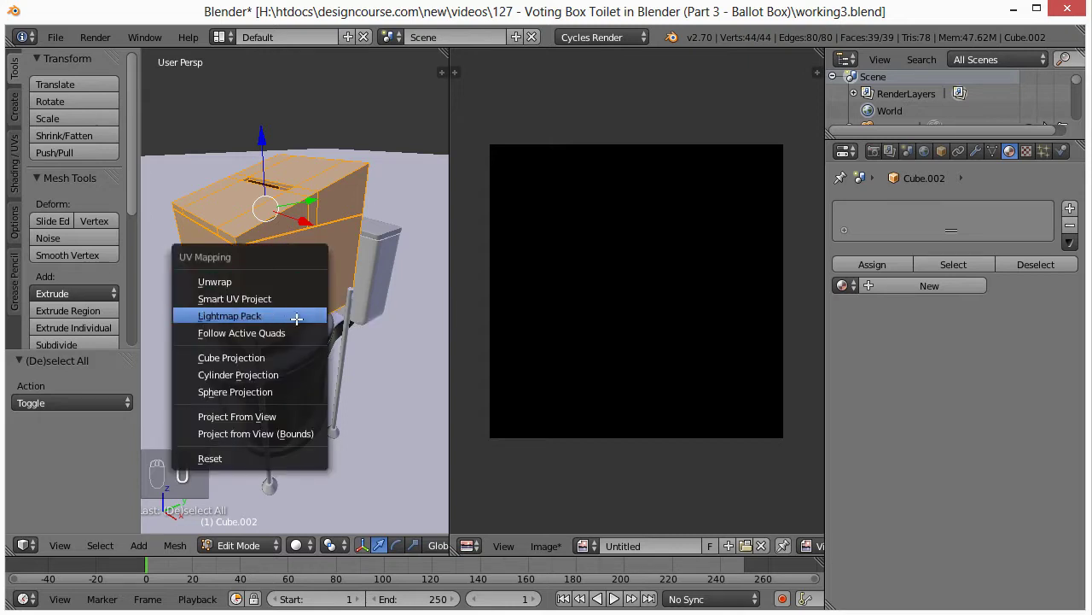
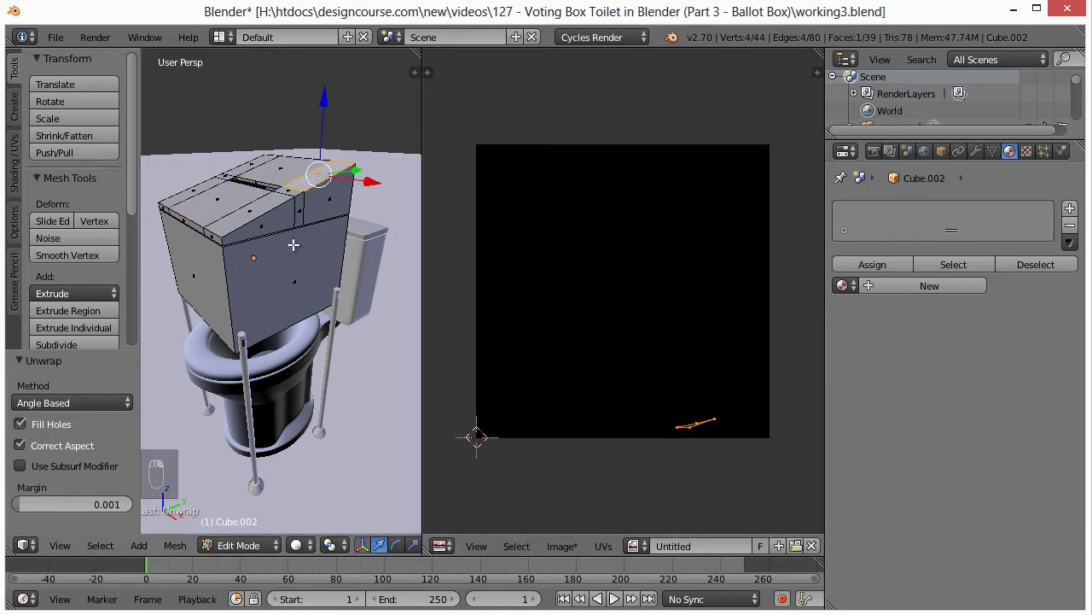
key(a)
key(a)
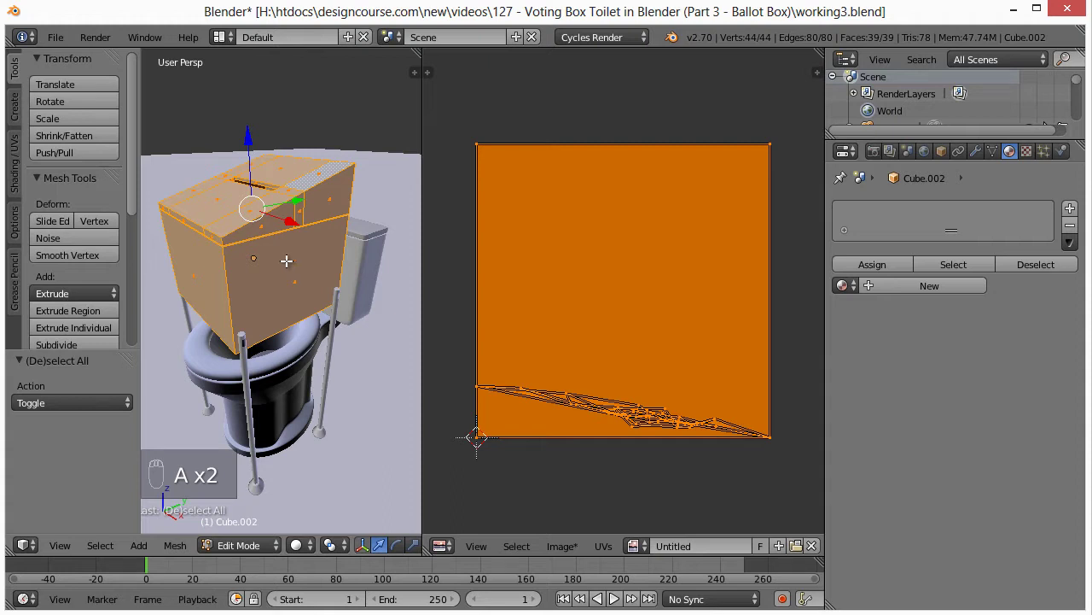
key(u)
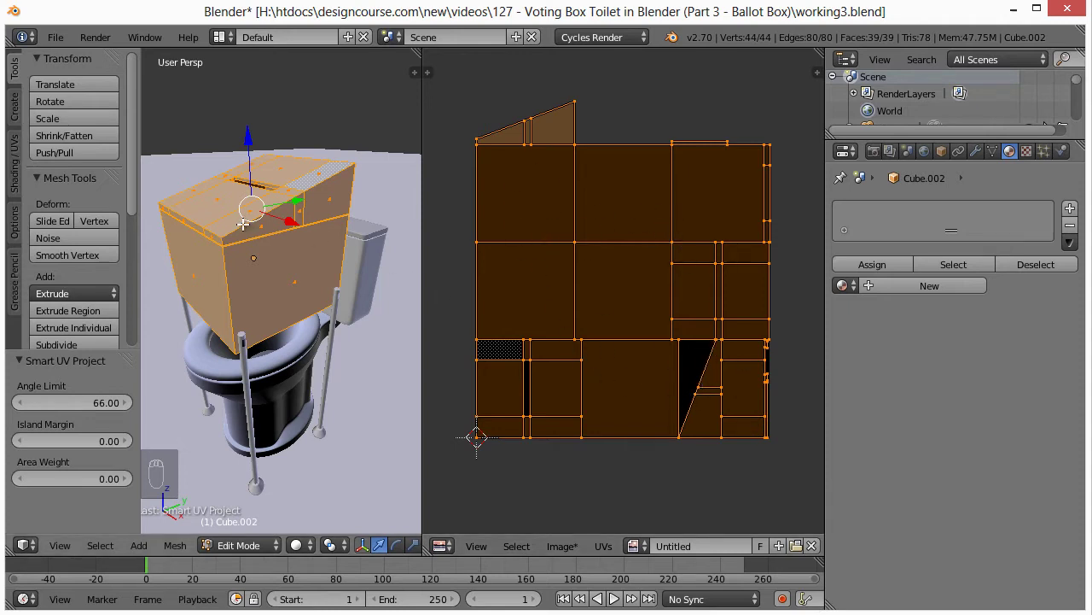
- Try Cube Projection, then unwrap the box with Project From View
key(u)
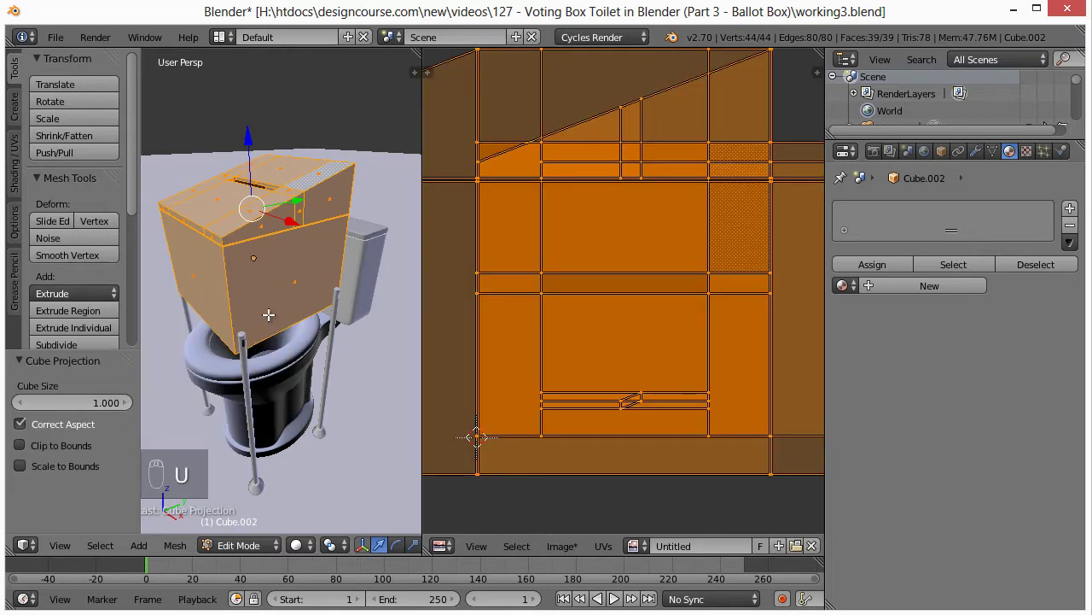
key(u)
key(u)
key(u)
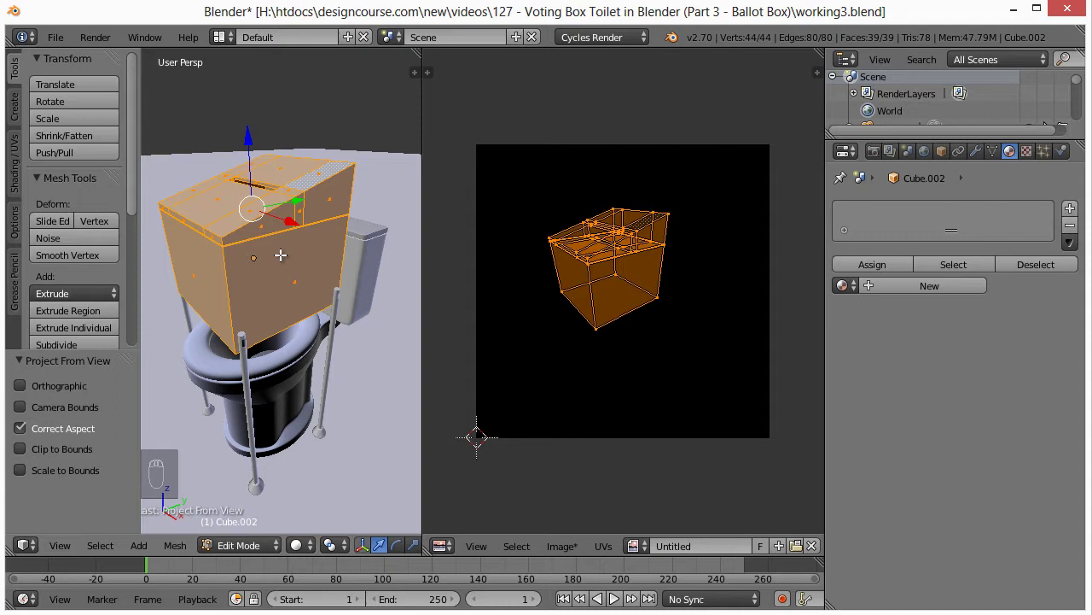
- From Top Ortho view, re-project the box's UVs with Project From View
key(KP_7)
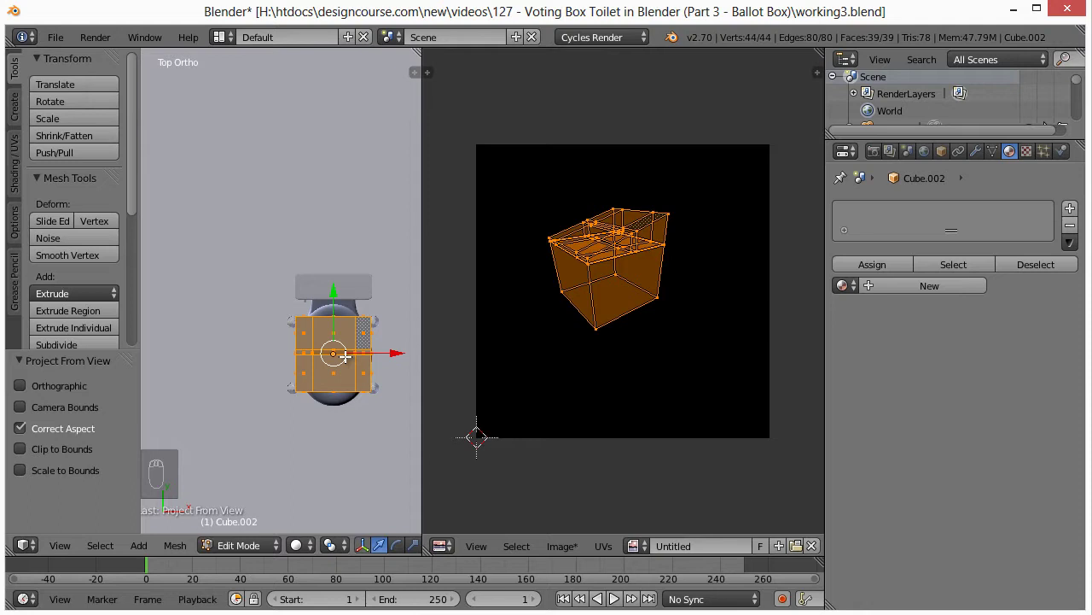
key(u)
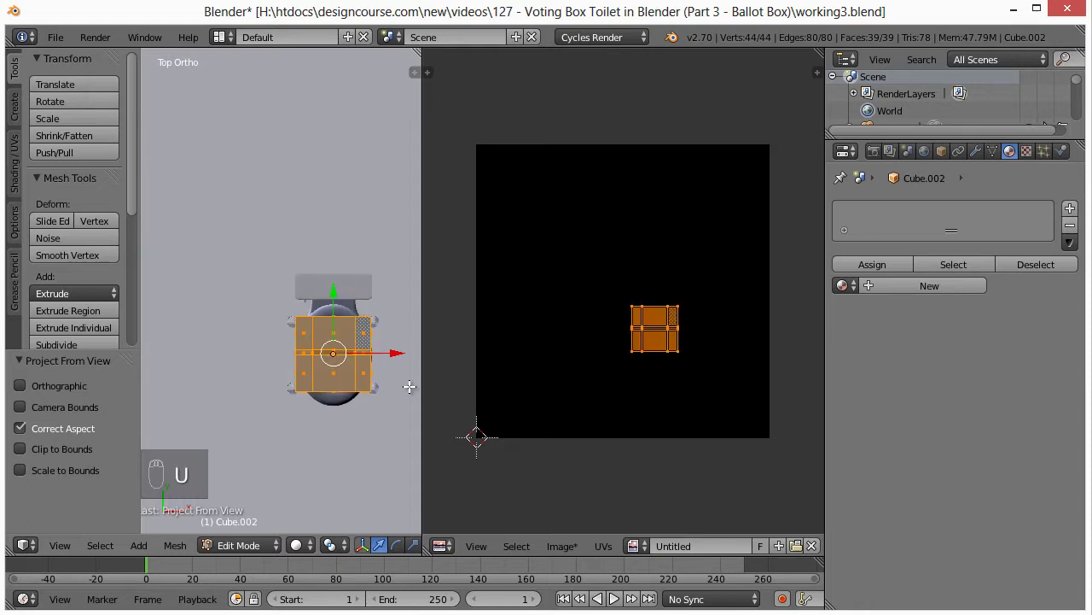
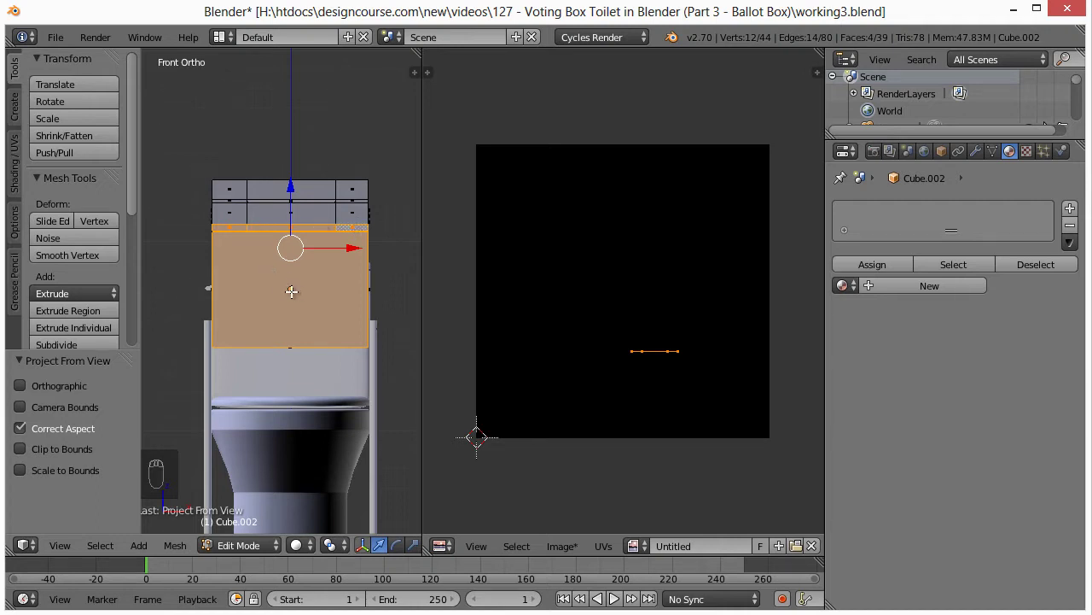
- Project the front faces from Front Ortho and move their island to the top-left
key(u)
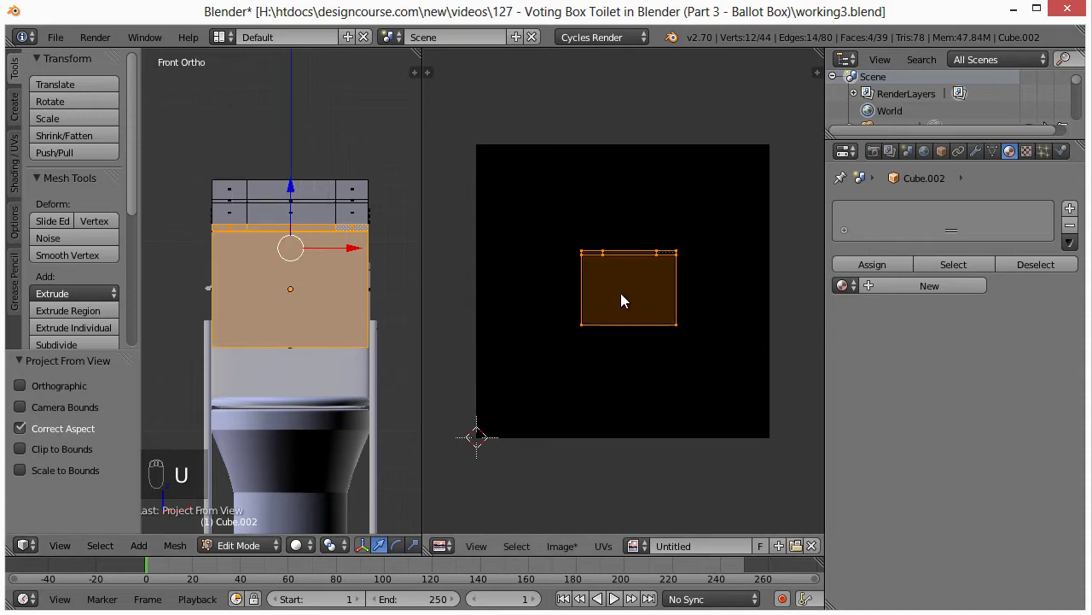
key(g)
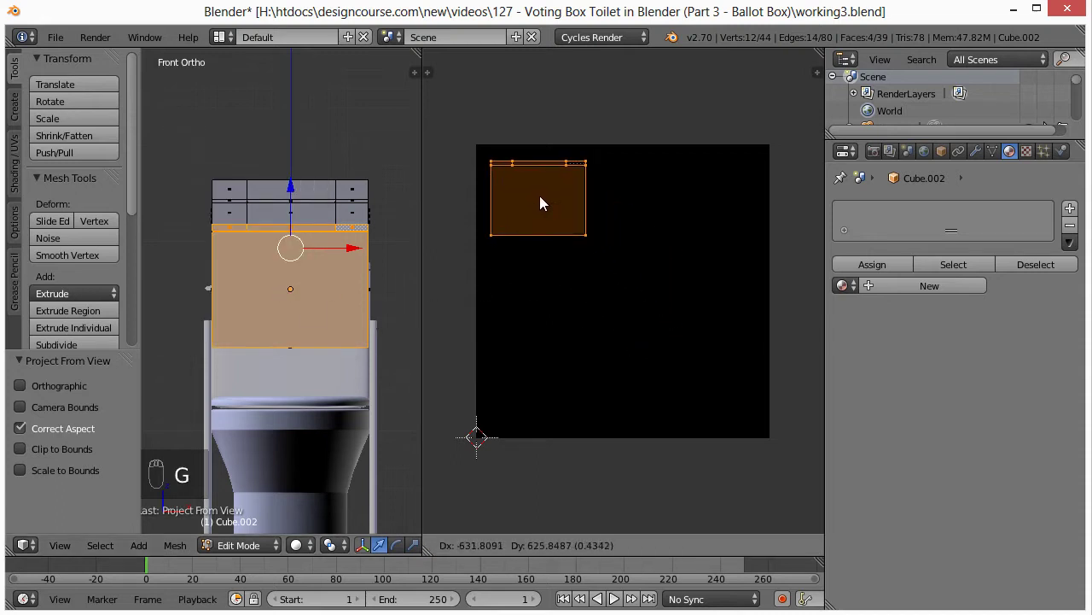
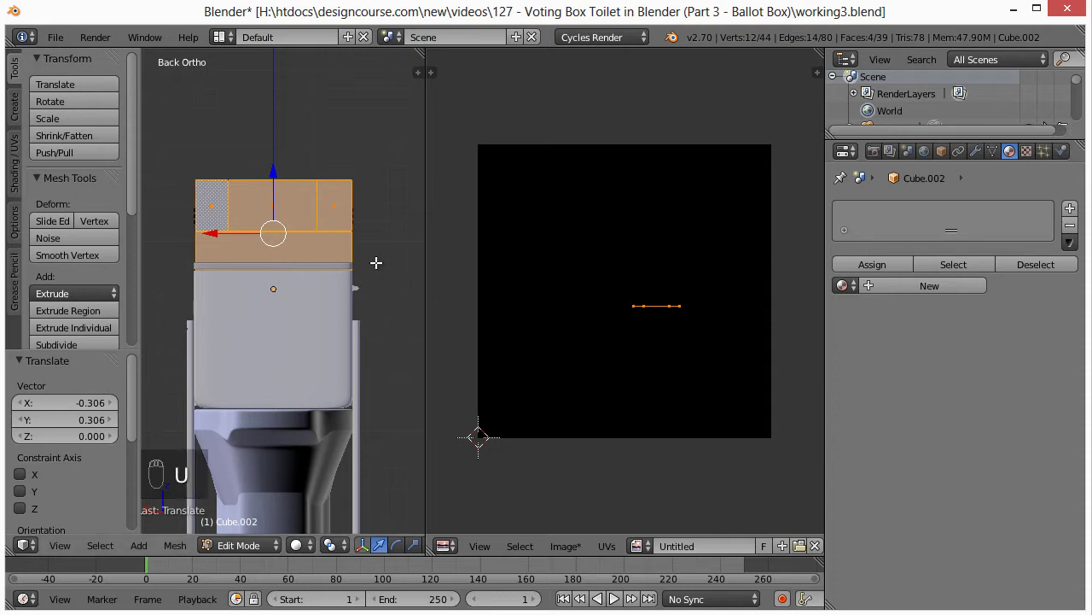
- Project the back faces from Back Ortho and move their island to the top-right
key(u)
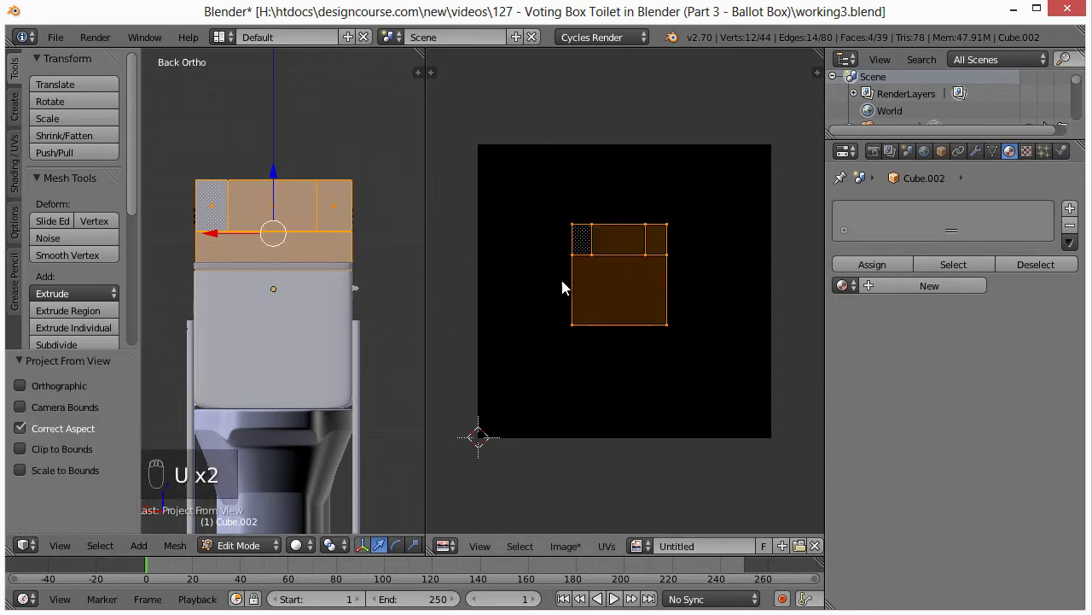
key(g)
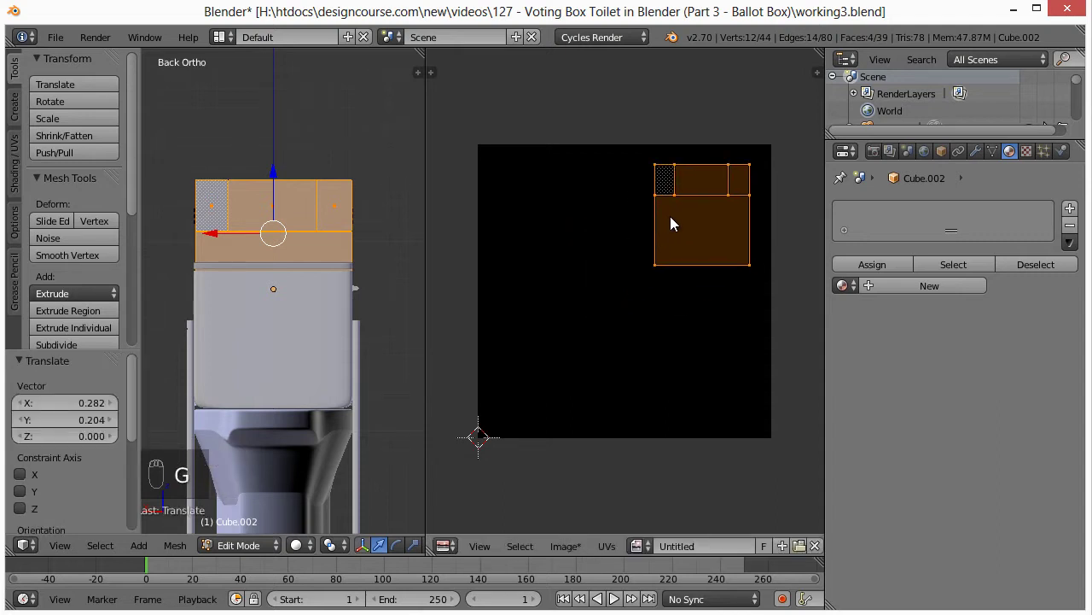
key(KP_3)
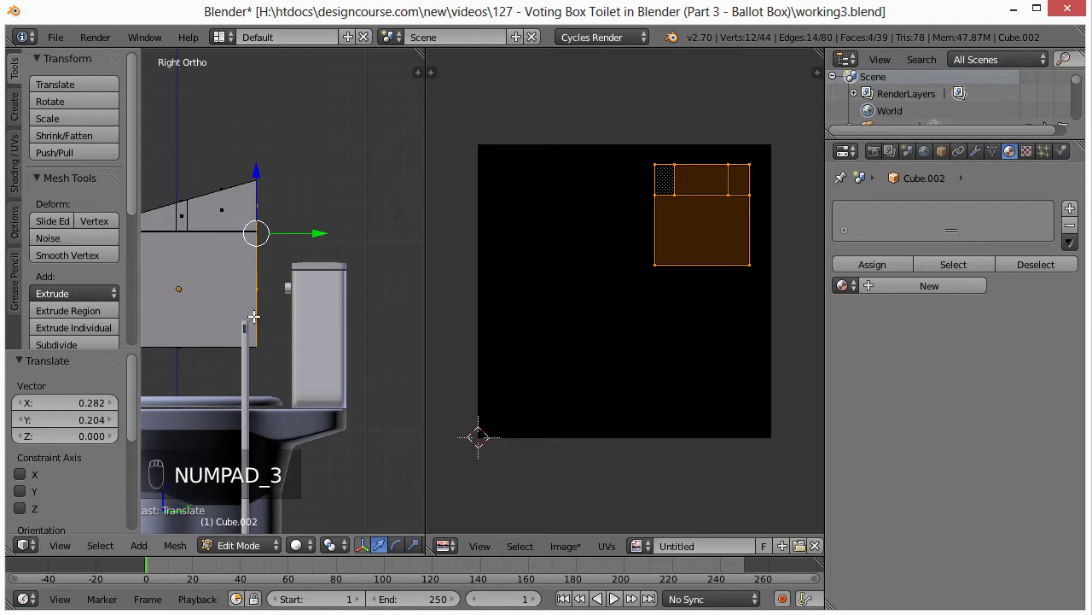
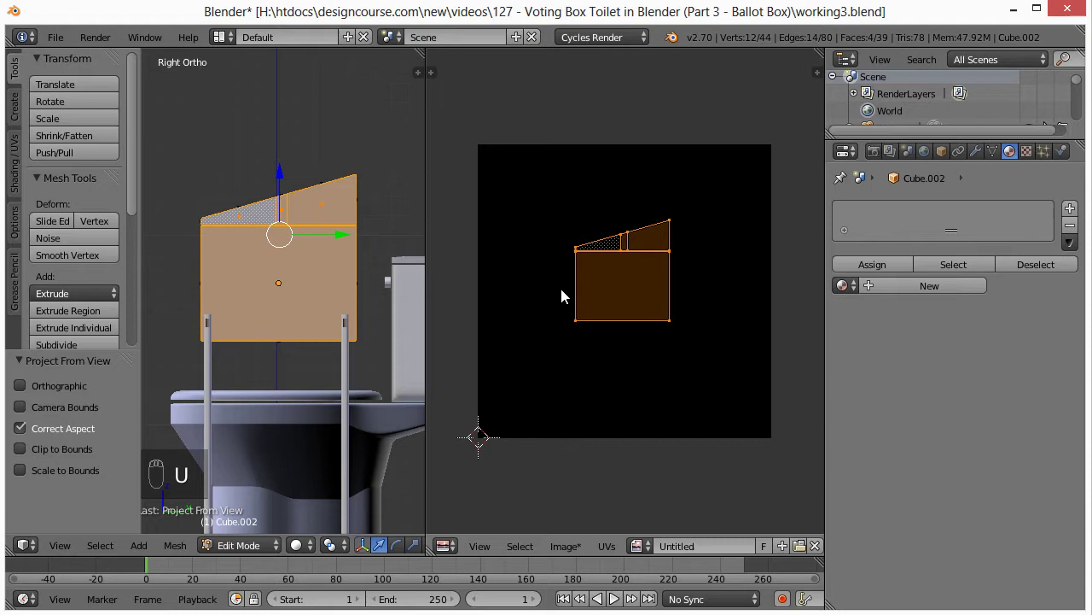
- Move the right-side faces' projected island to the bottom-left corner
key(g)
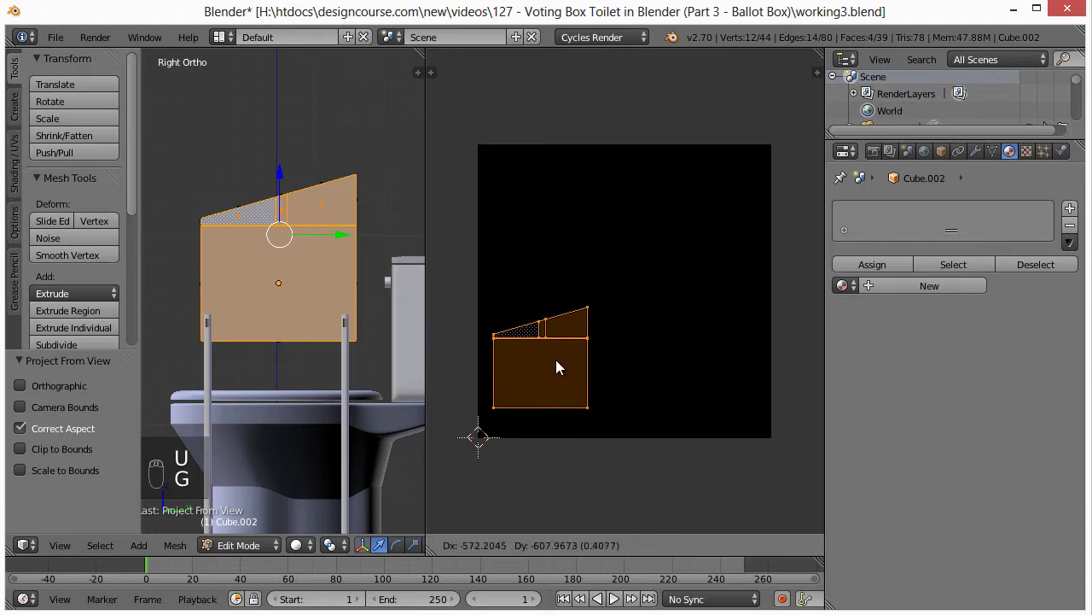
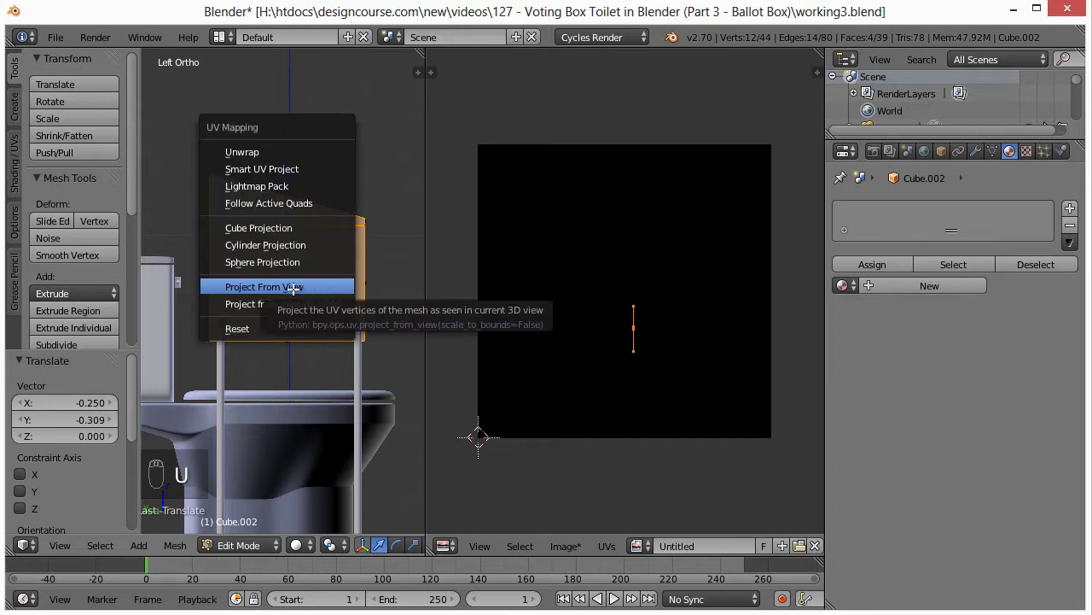
- Move the left-side faces' projected island to the bottom-right corner
key(g)
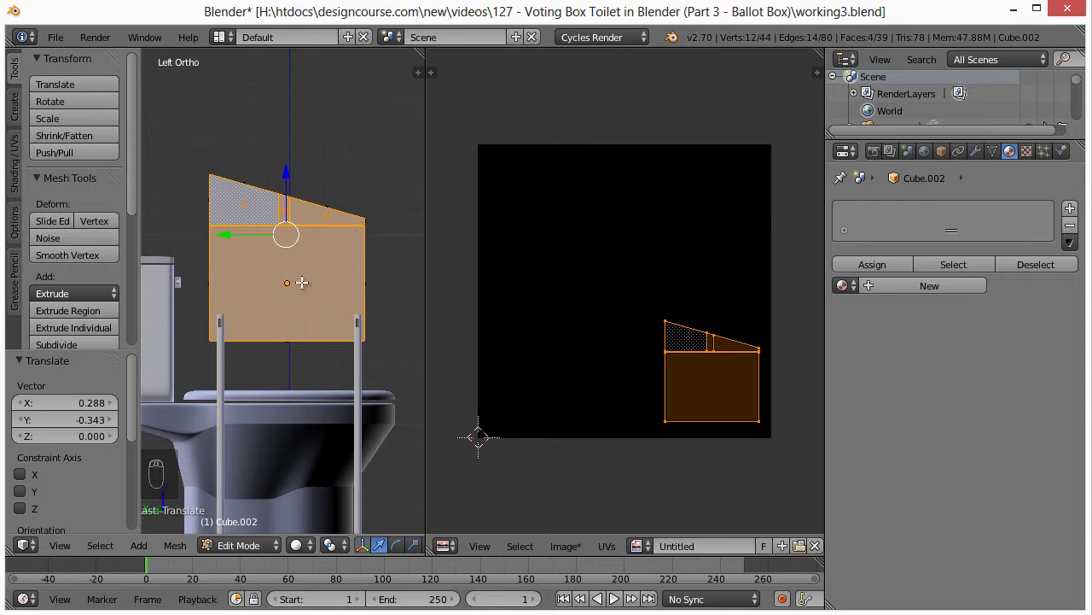
- Project the top faces from Top view, scale the island down and centre it
key(KP_7)
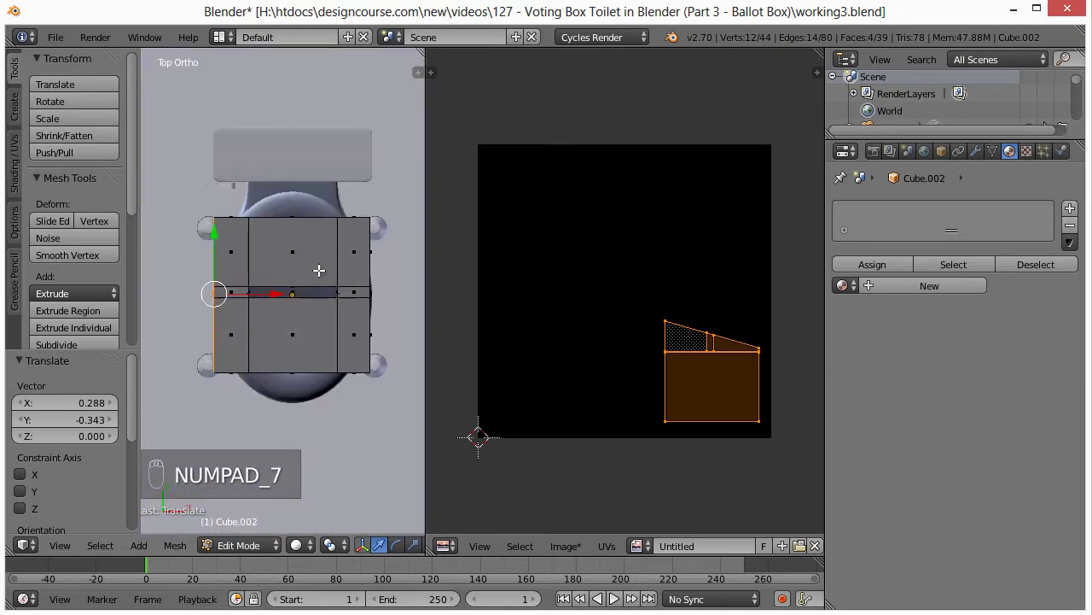
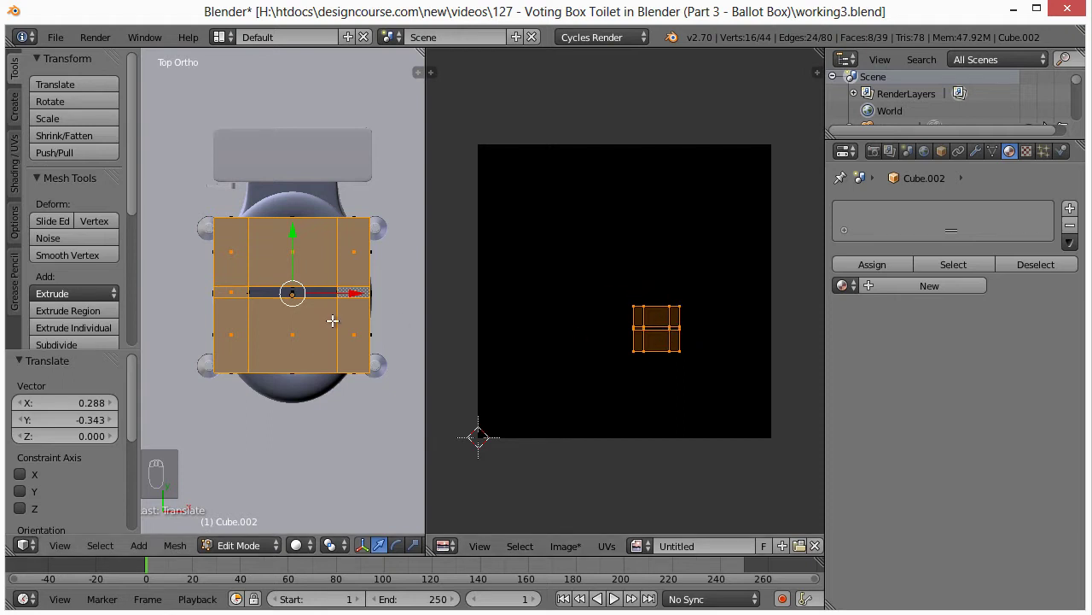
key(u)
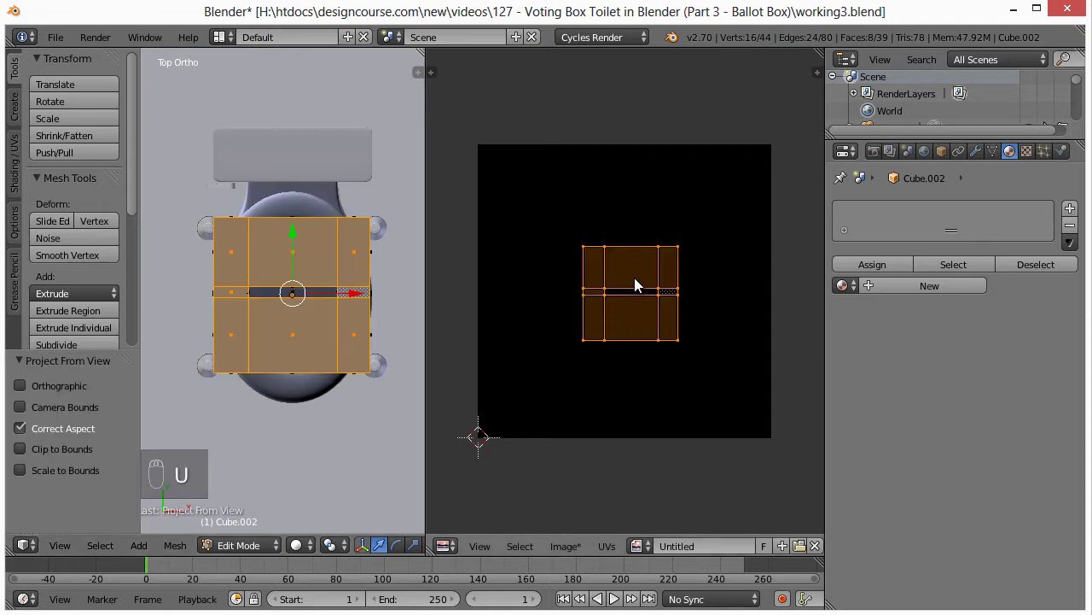
key(s)
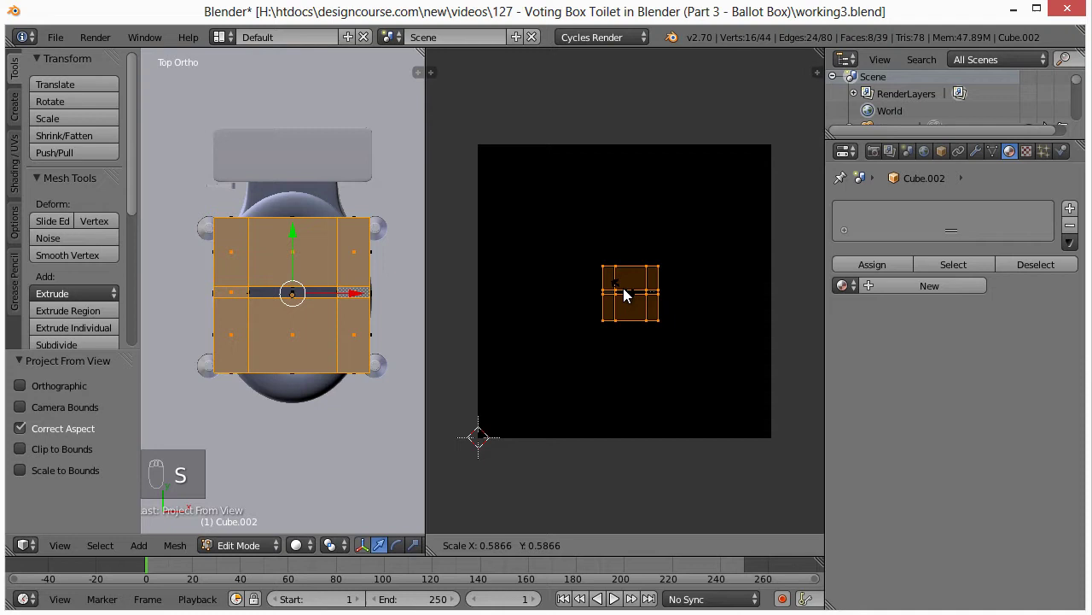
key(g)
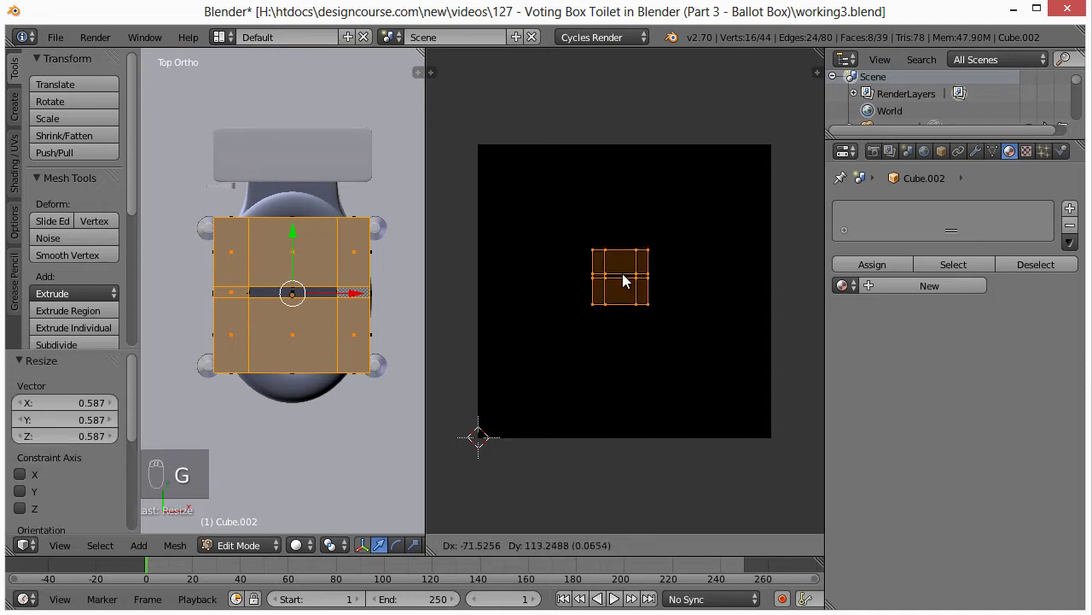
key(g)
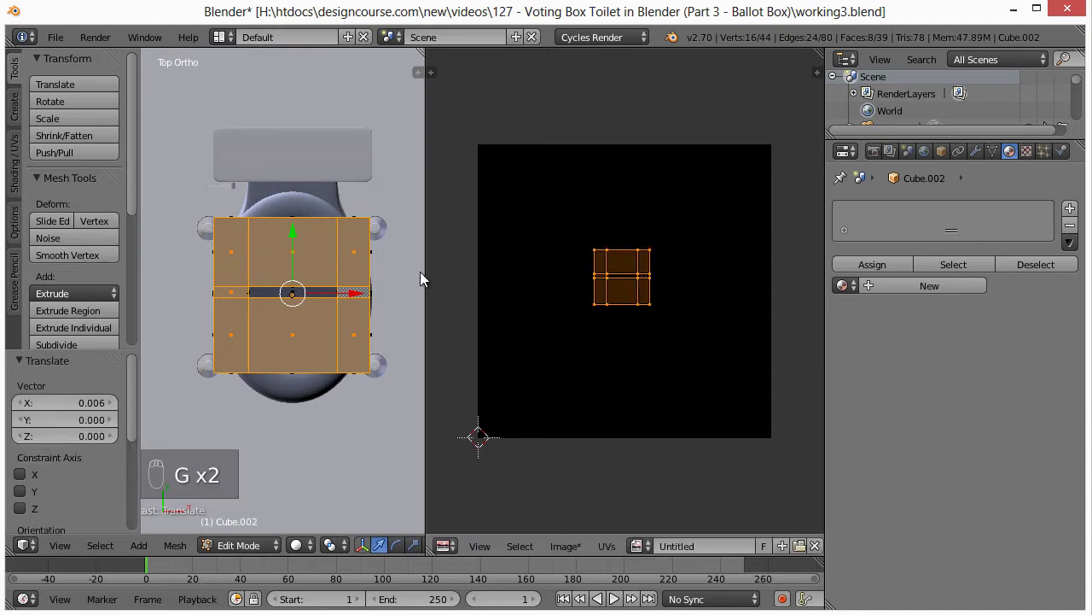
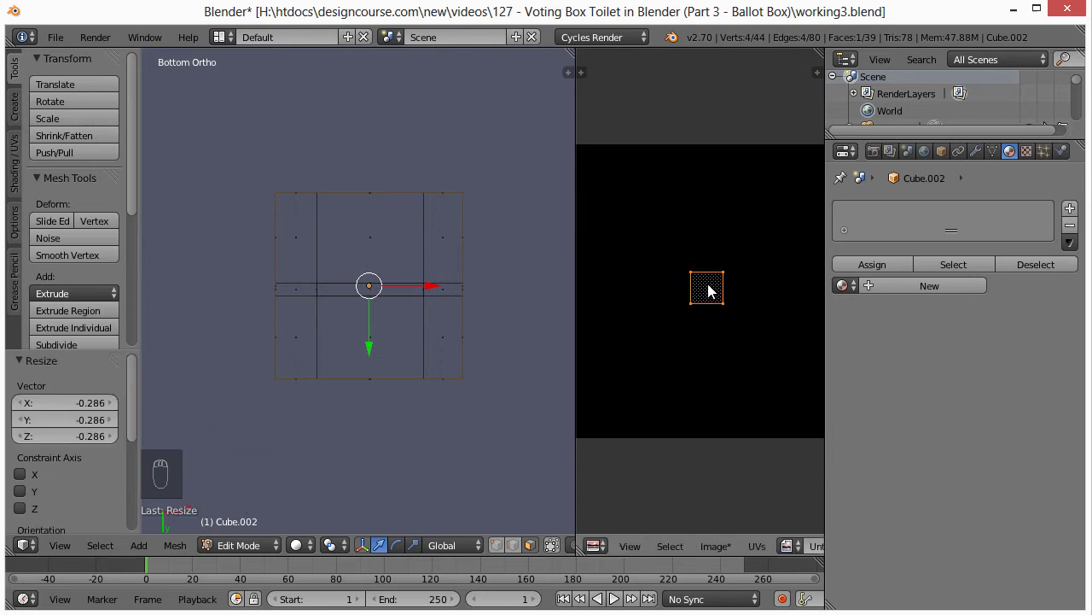
- Move the bottom face's UV island into place as a small square near the image centre
key(g)
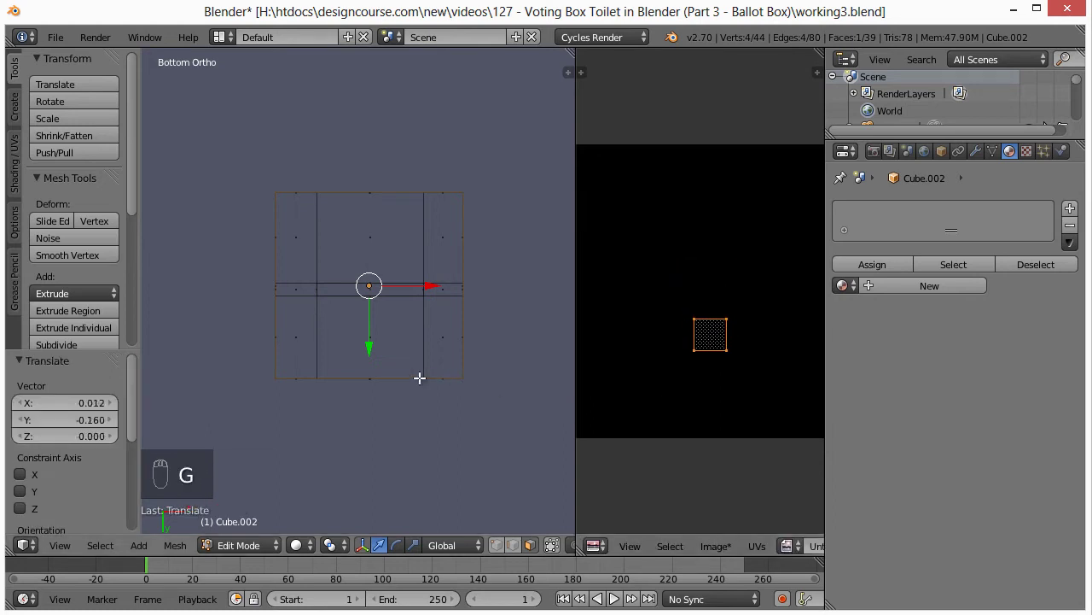
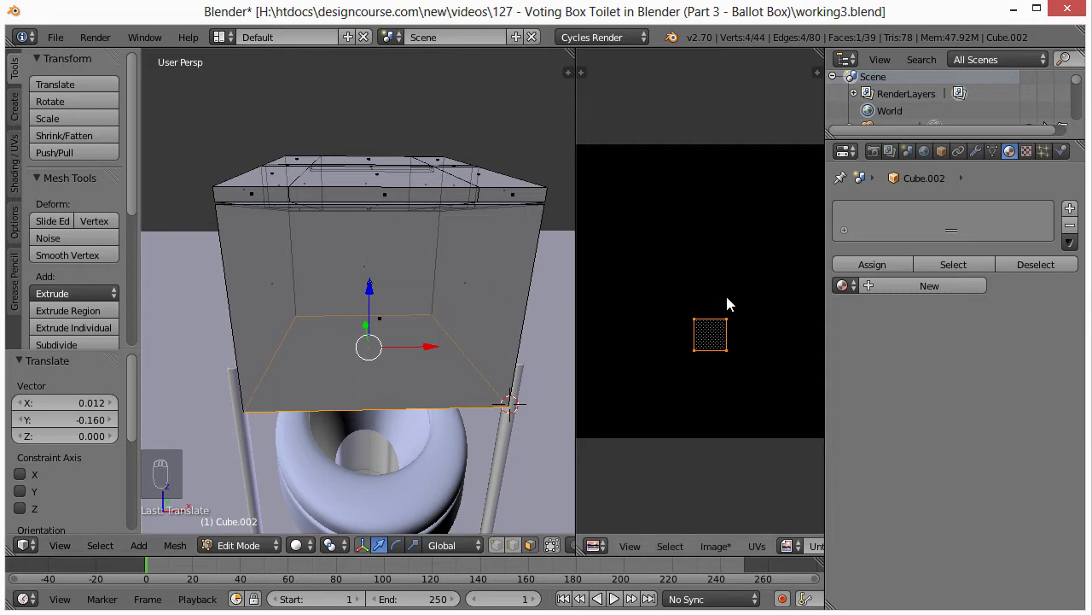
- Select all faces of the ballot box so every UV island appears together
key(a)
key(a)
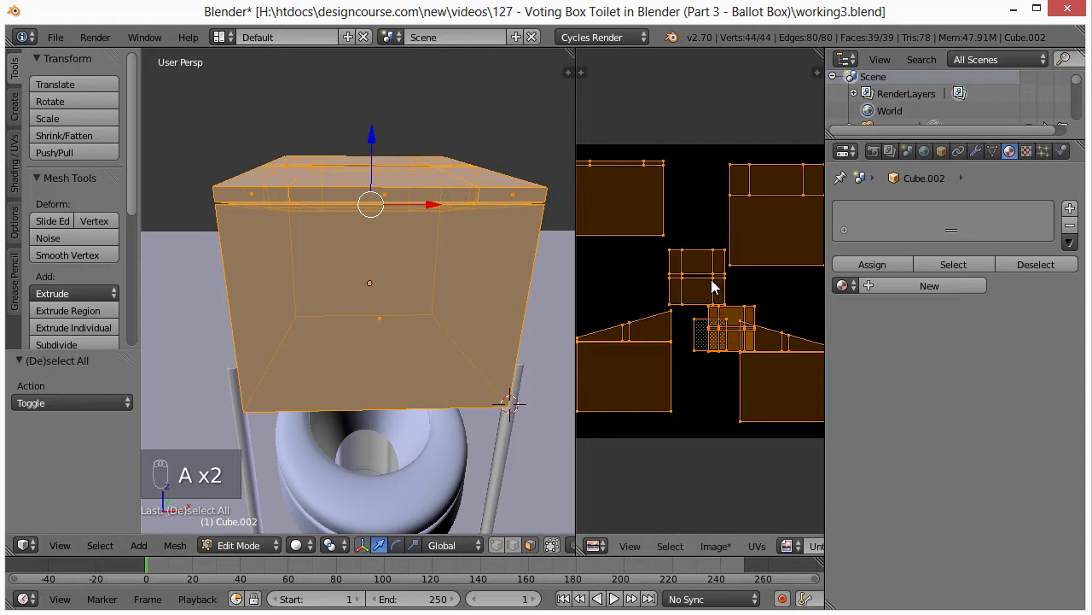
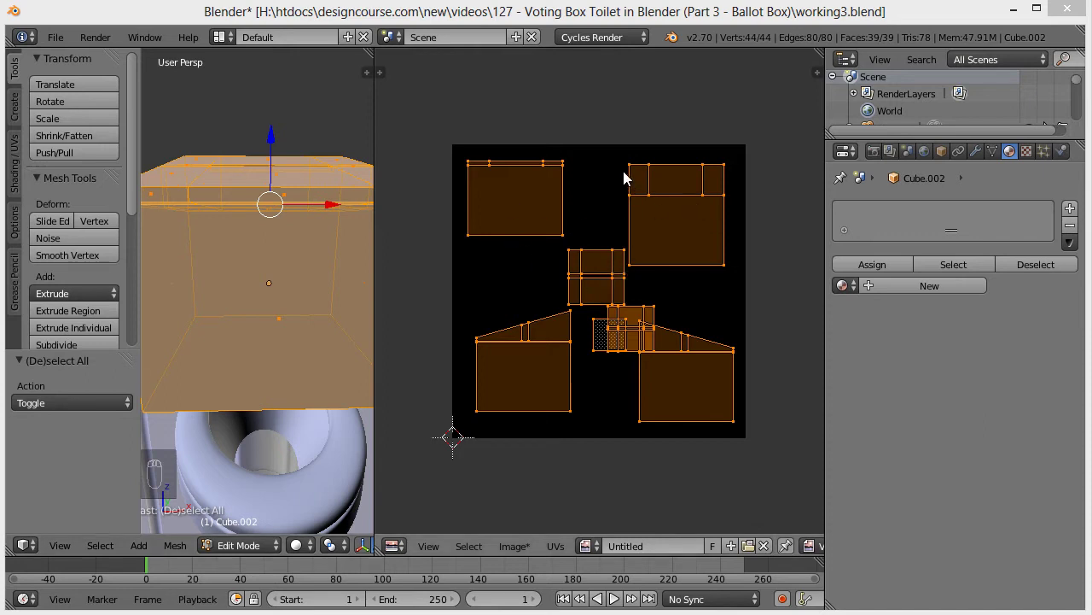
- Move the top-right and top-left UV islands out into their respective image corners
key(a)
drag(635, 163, 701, 214)
key(g)
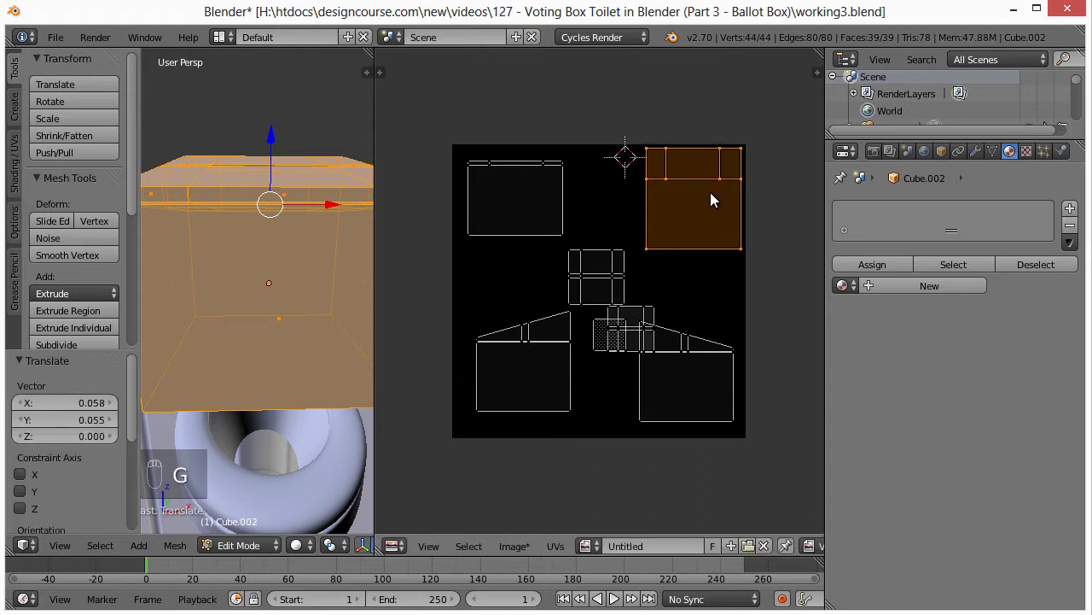
key(a)
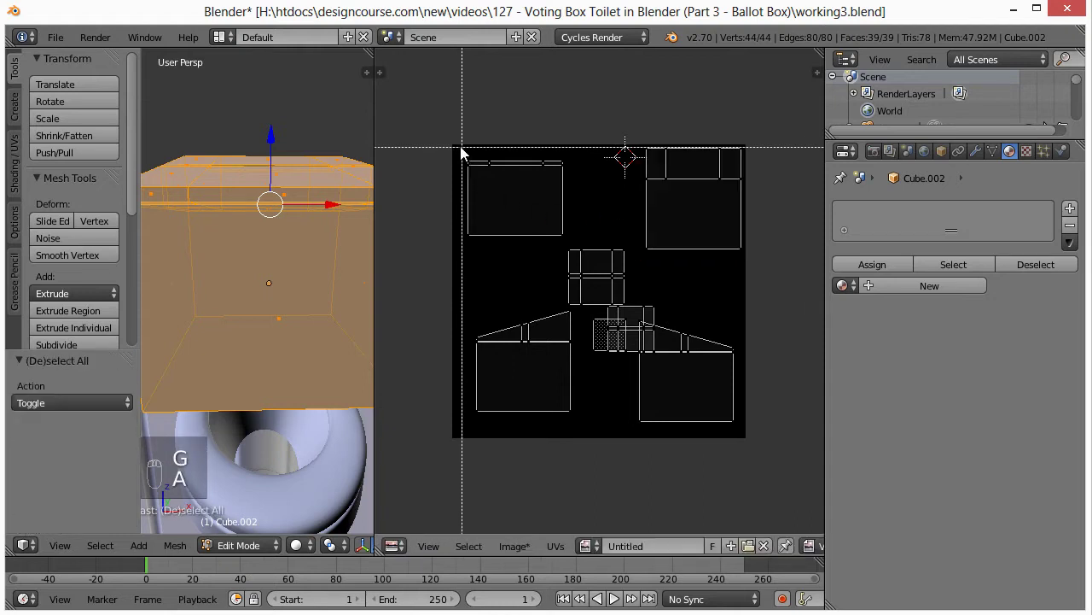
key(b)
key(g)
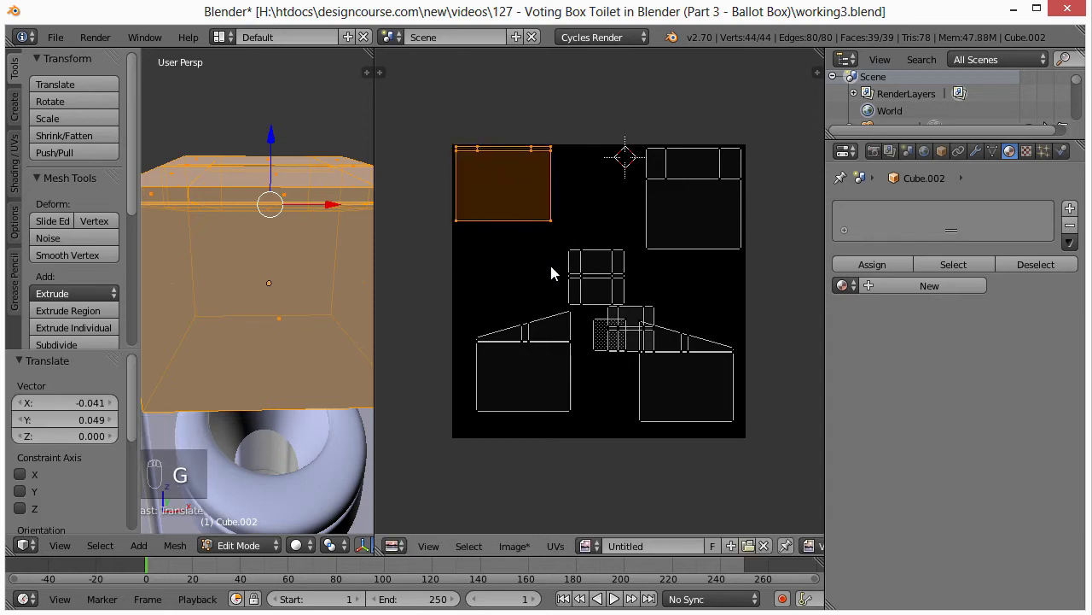
key(a)
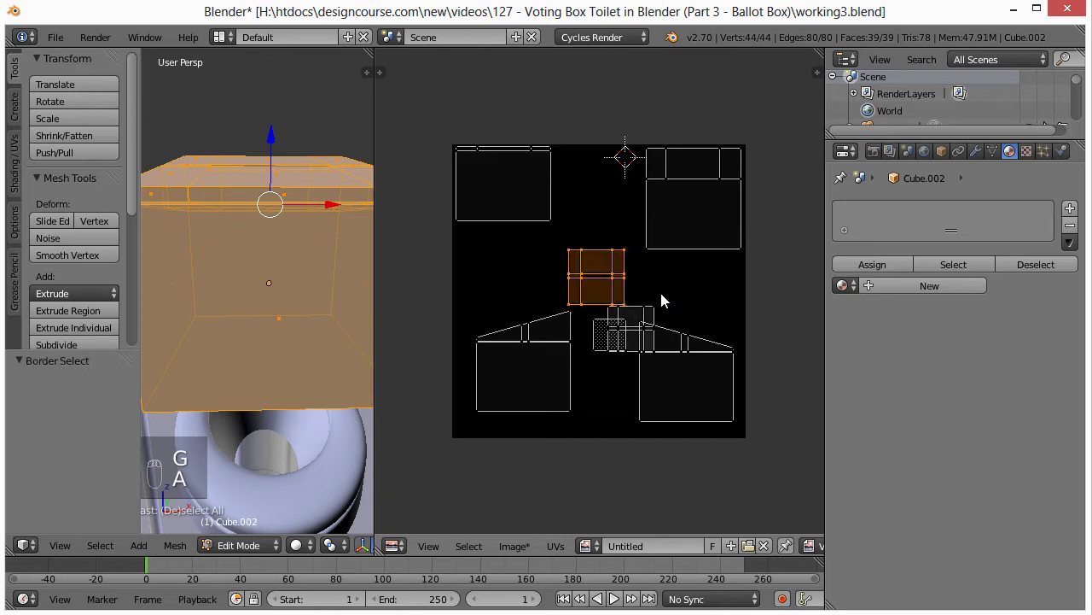
- Move the small middle island up to the top and the lower-left island upward
key(b)
key(g)
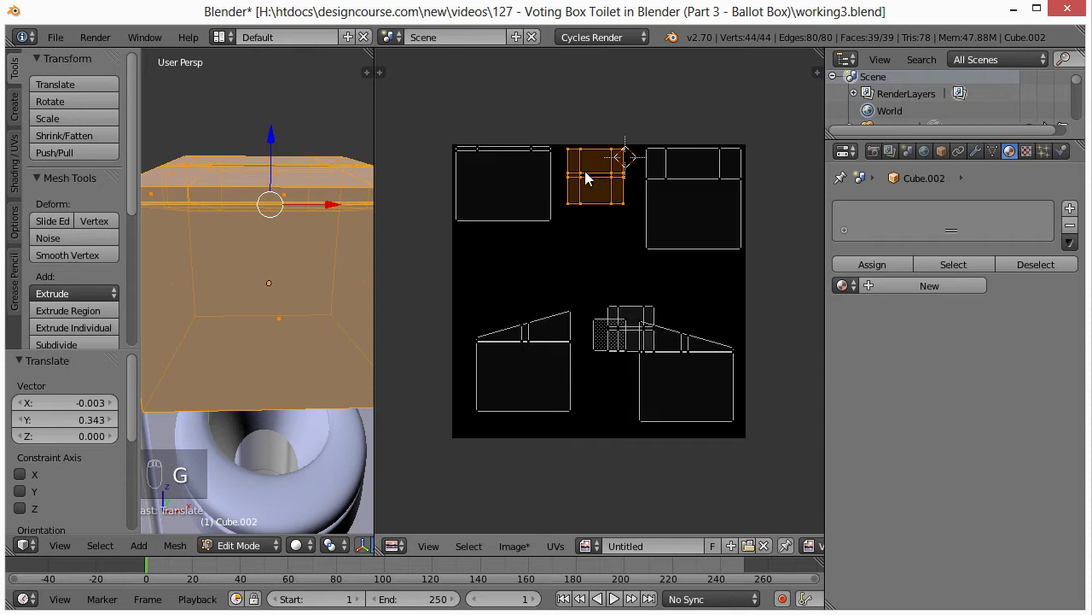
key(a)
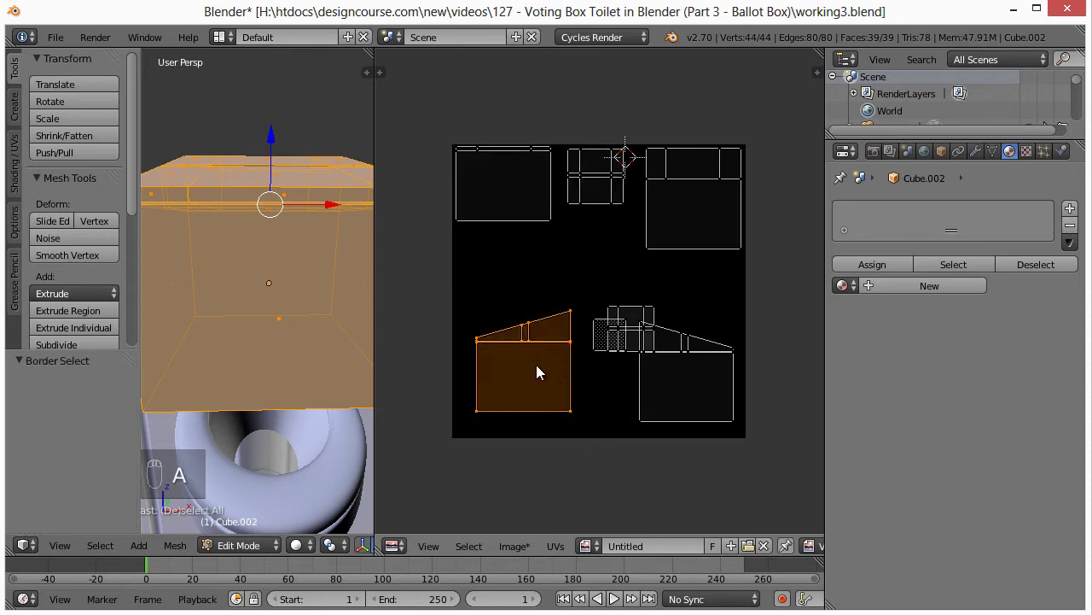
key(g)
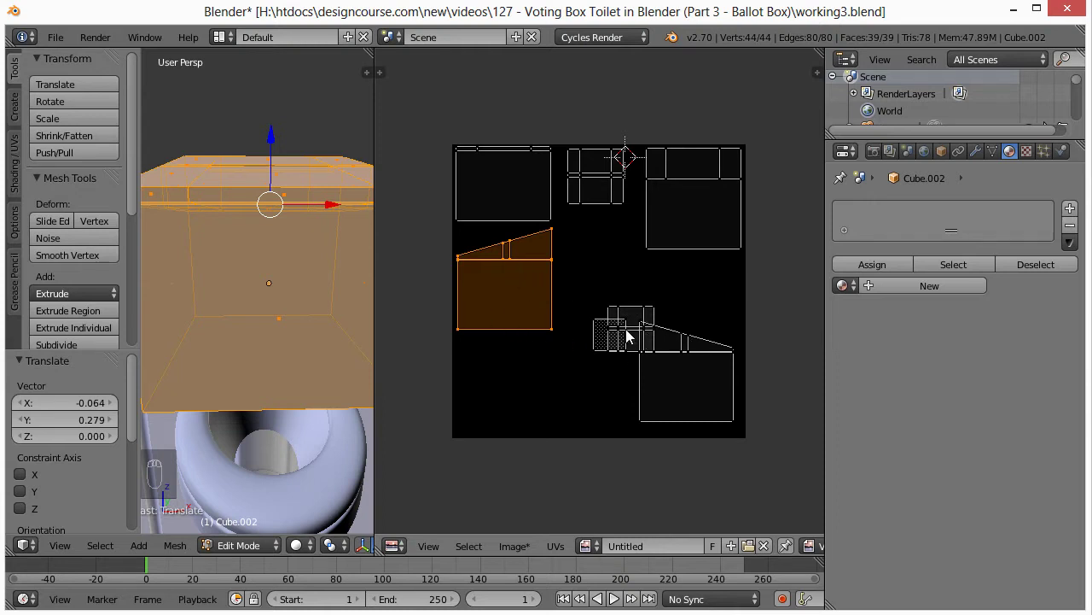
drag(623, 314, 582, 332)
- Select the whole overlapping island with Ctrl+L and move it up into empty space
key(ctrl+l)
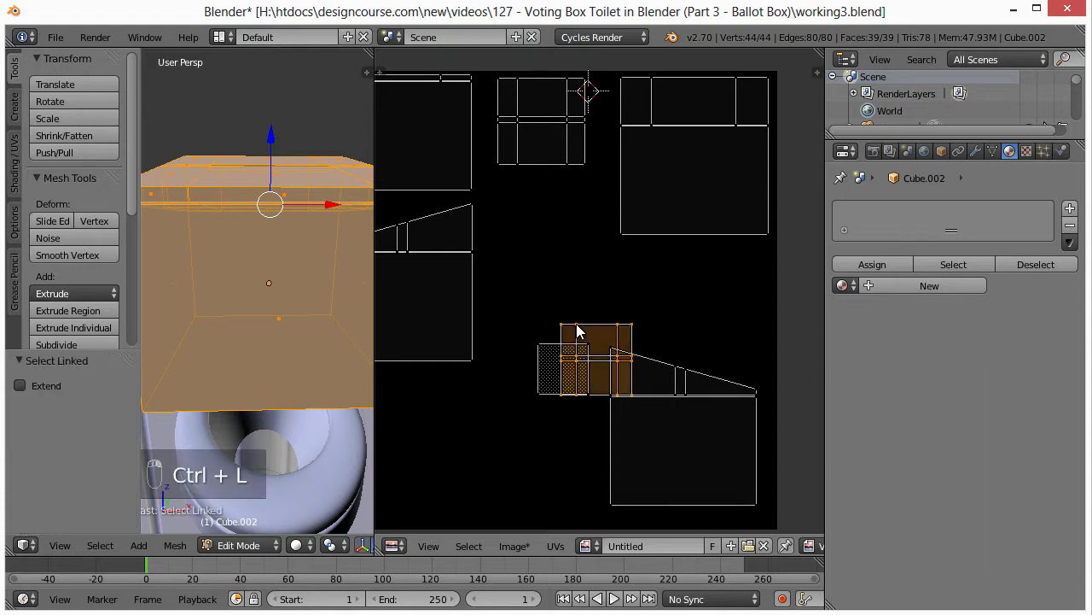
key(g)
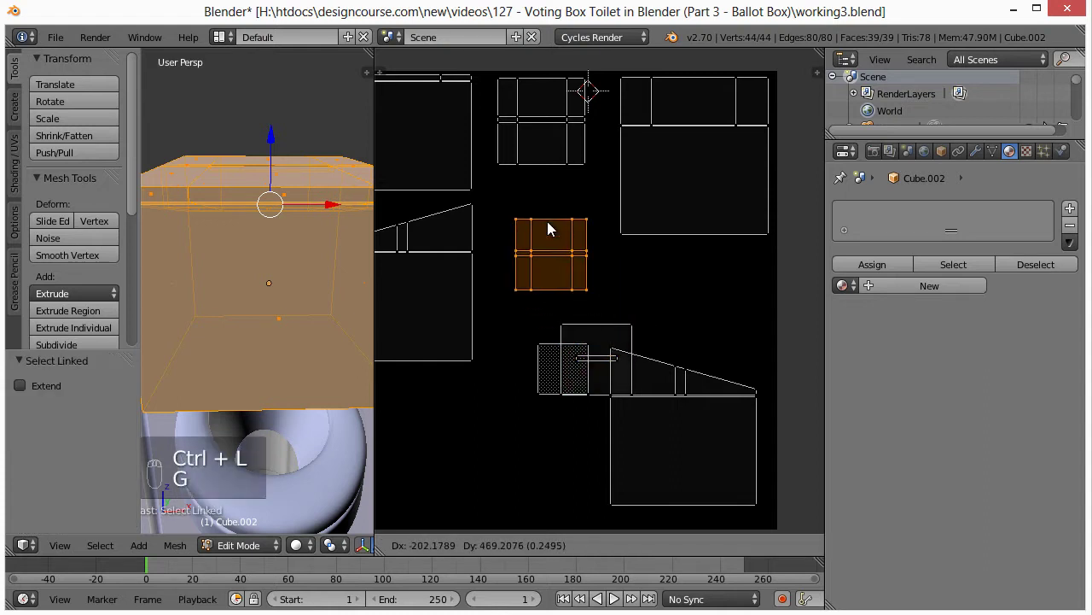
key(ctrl+z)
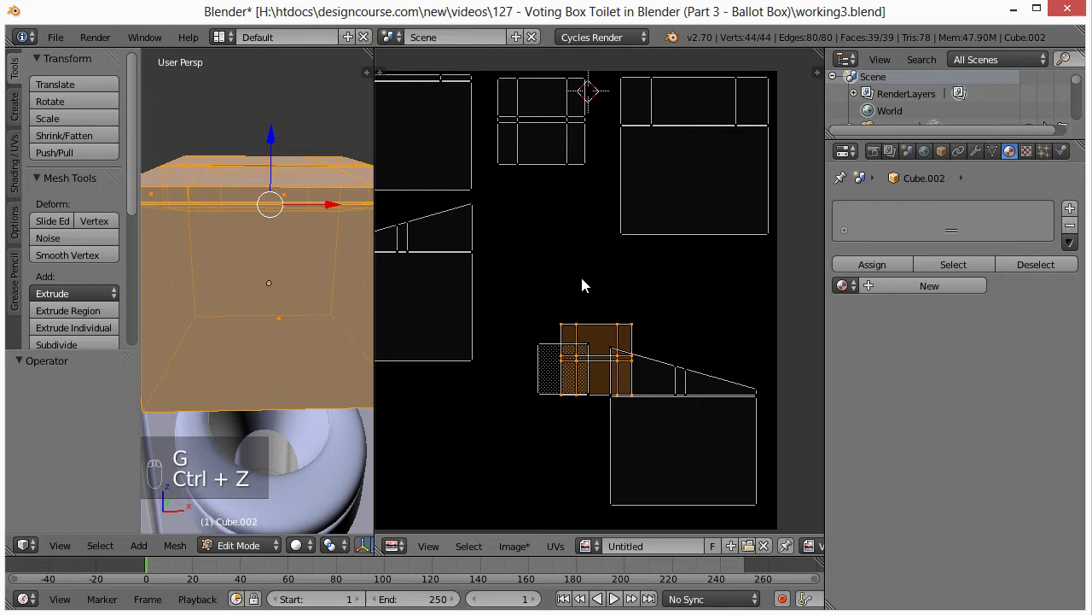
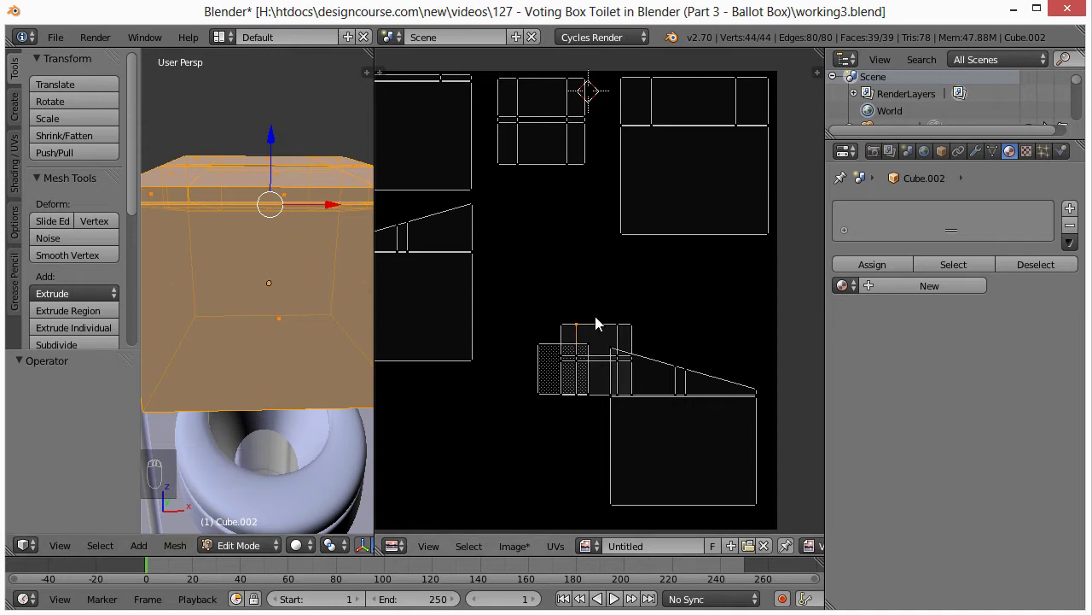
drag(580, 330, 604, 296)
key(ctrl+l)
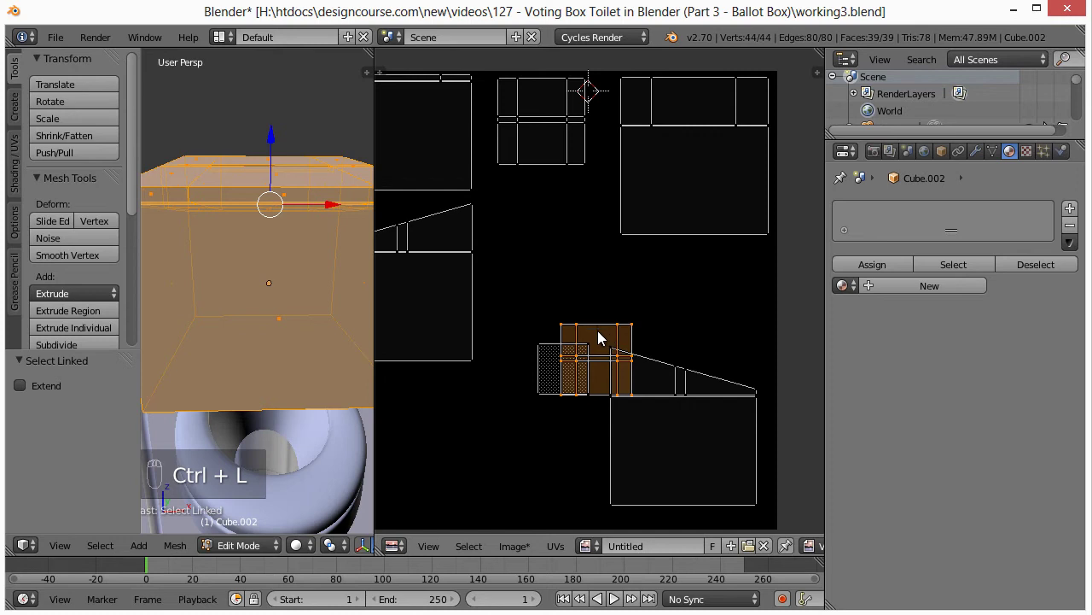
key(g)
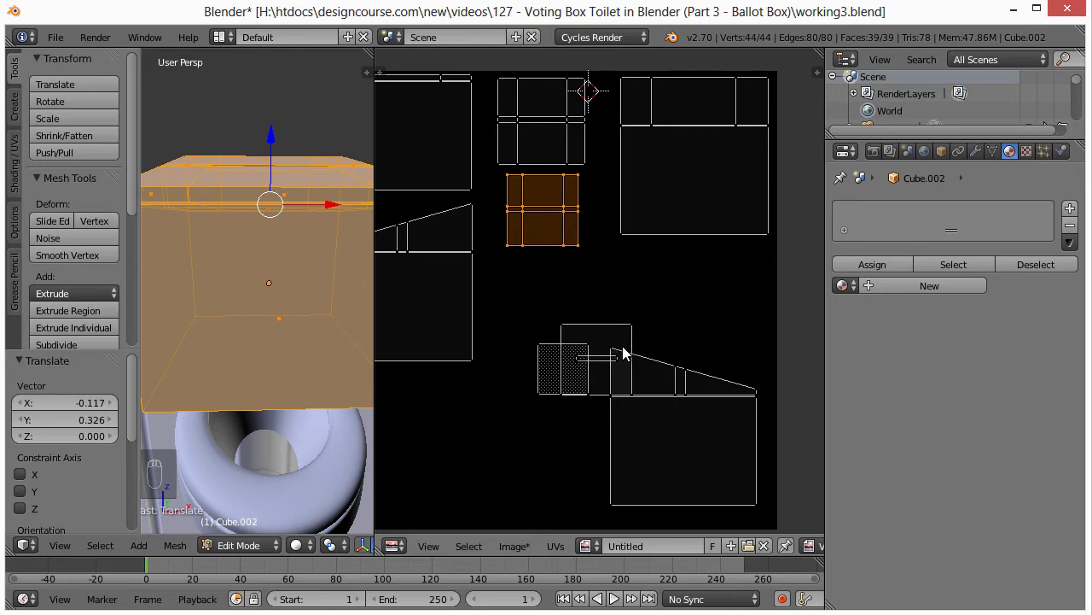
- Move the slotted UV island into the middle column and shift its neighbour clear
drag(680, 374, 613, 338)
key(ctrl+l)
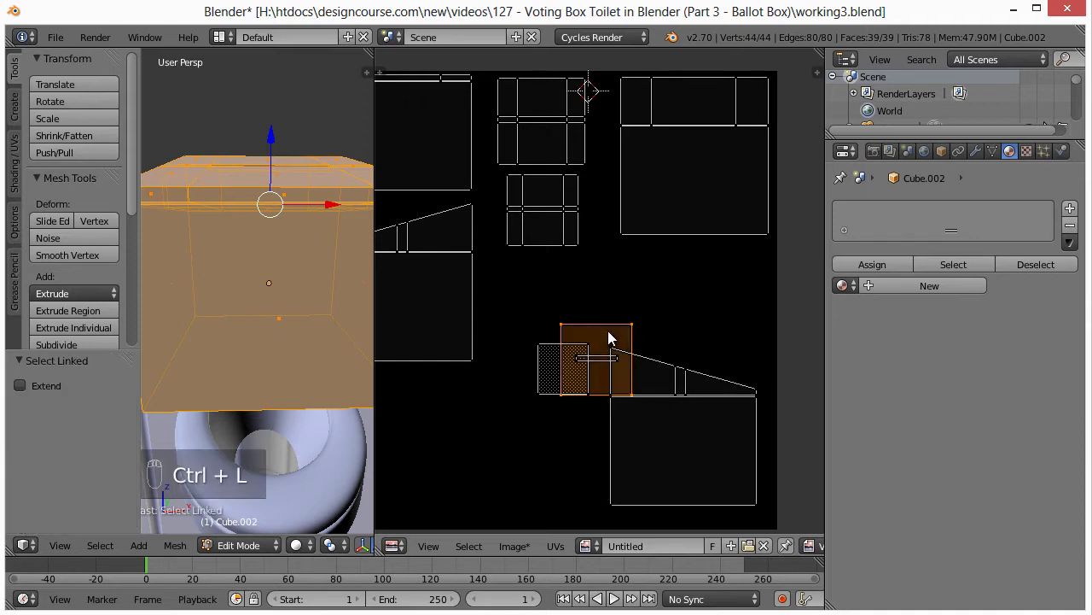
key(g)
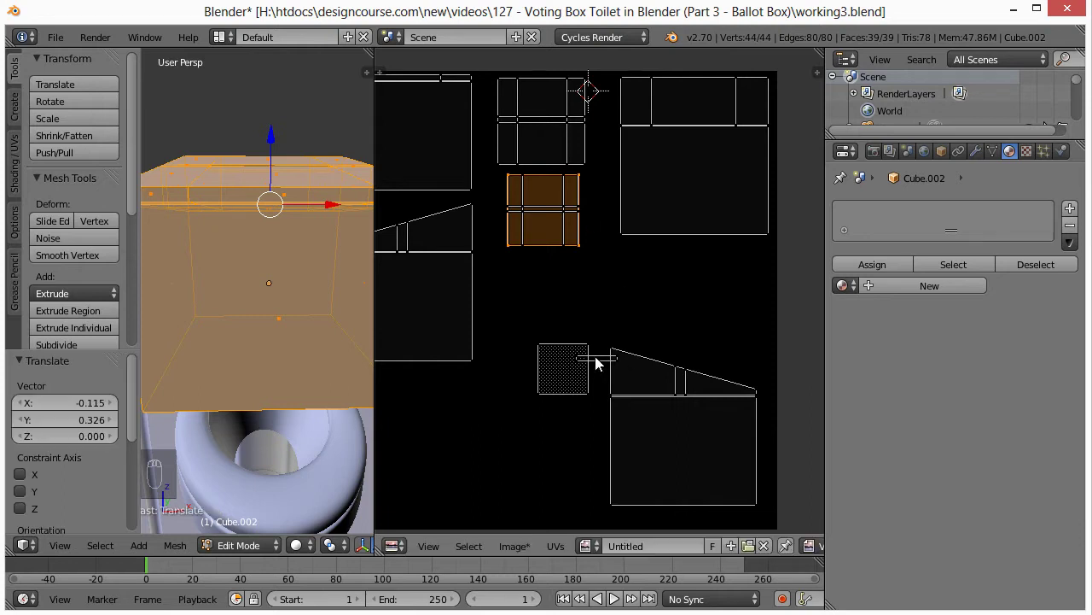
drag(580, 360, 597, 344)
key(ctrl+l)
key(g)
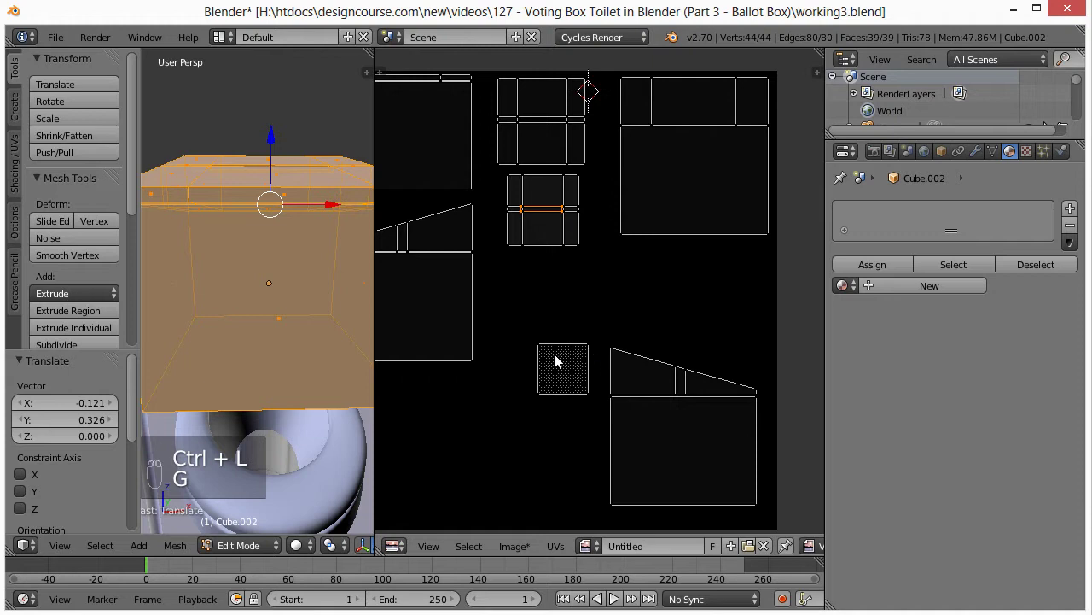
- Scale up the dotted square island and reposition it in open space
drag(543, 350, 548, 356)
key(ctrl+l)
key(g)
key(s)
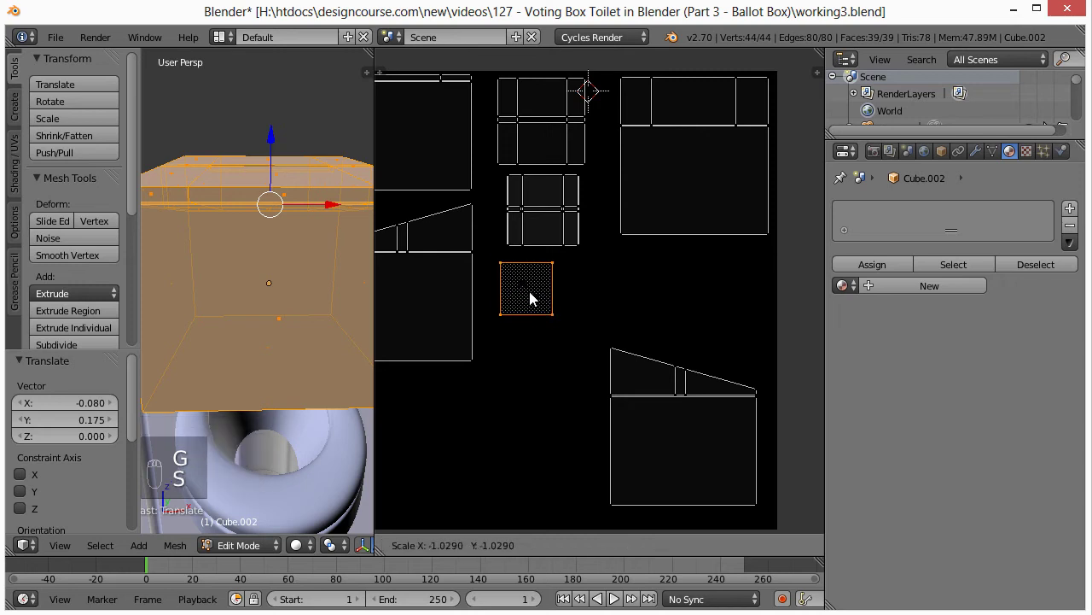
key(g)
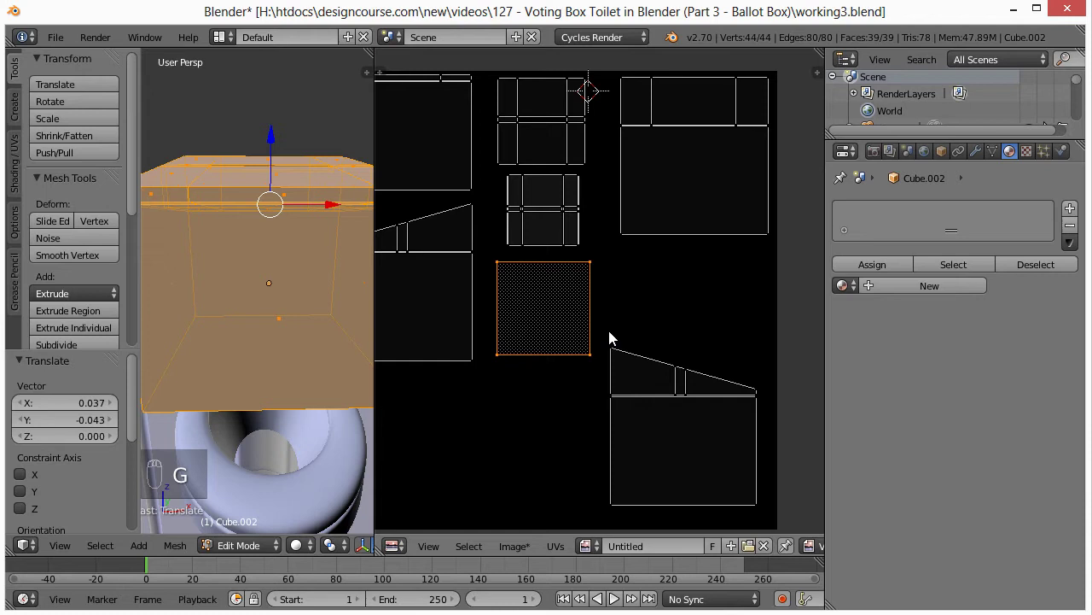
key(a)
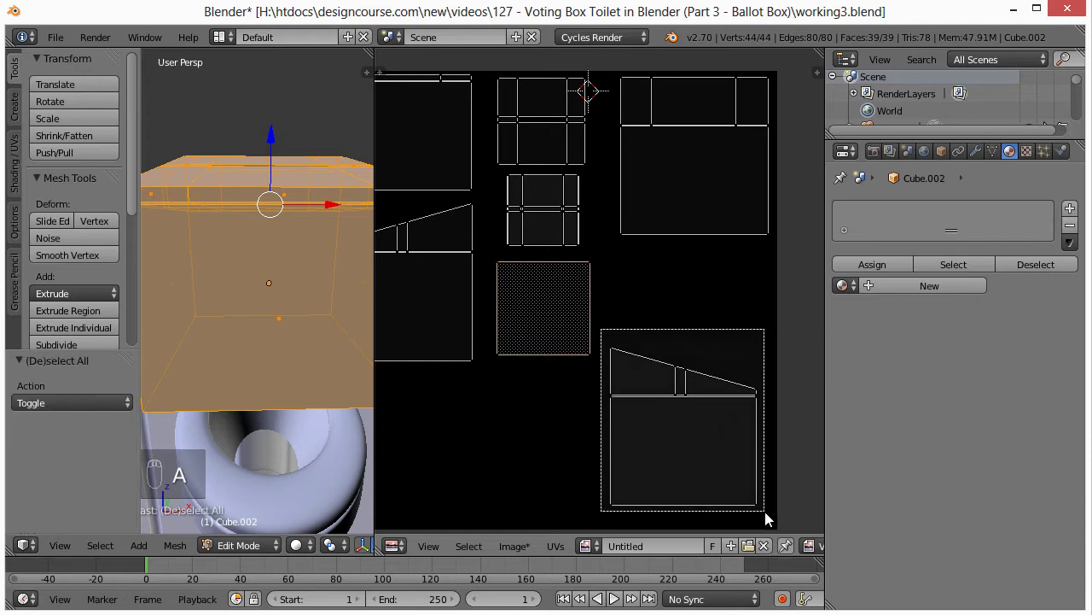
- Move the large bottom-right island up, then shift all islands together into the texture square
key(b)
key(g)
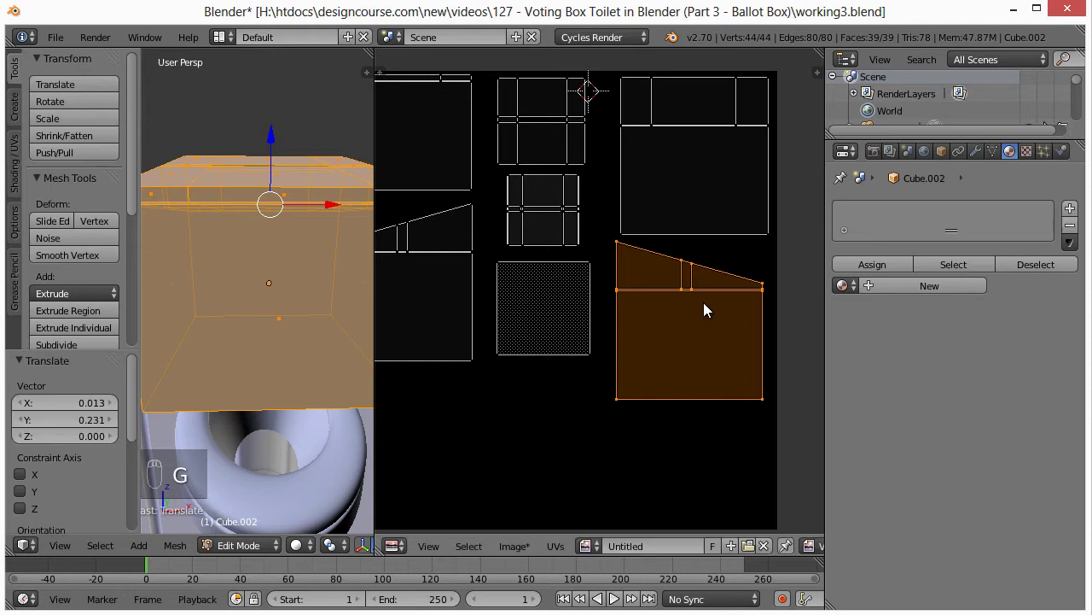
key(a)
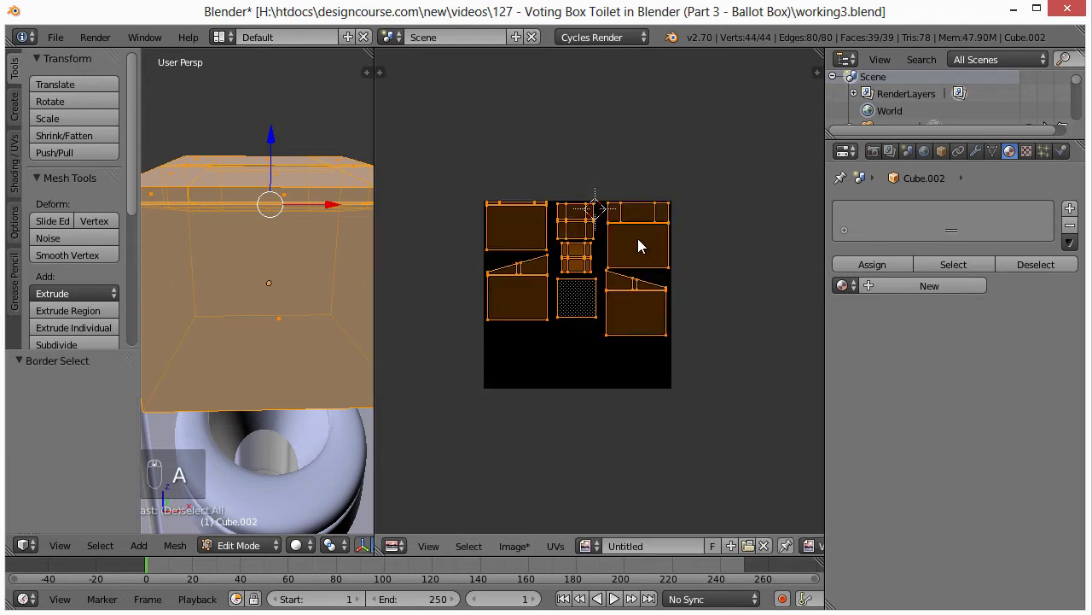
key(b)
key(g)
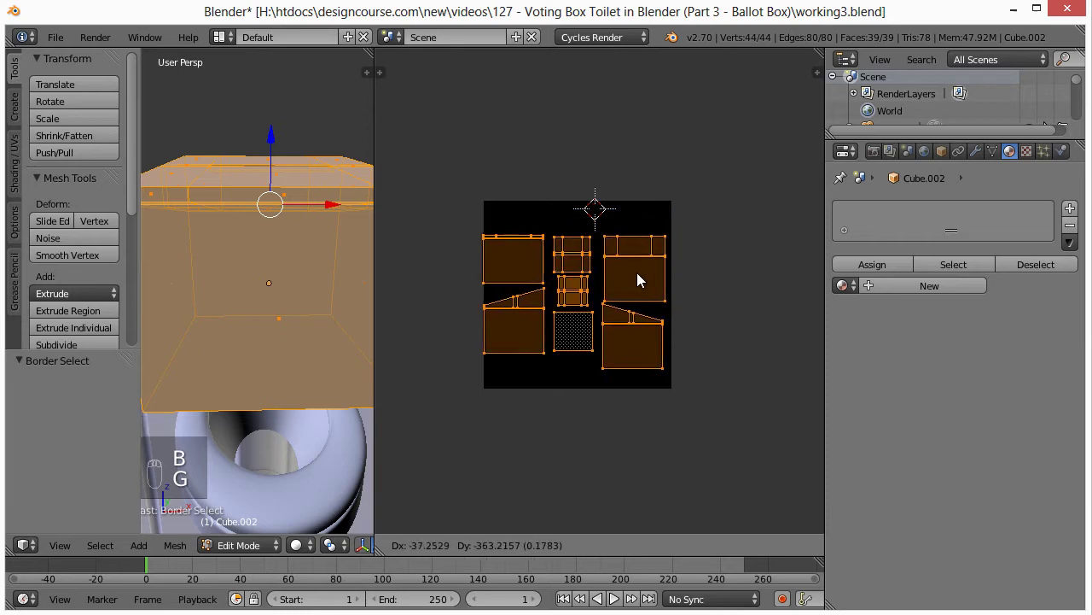
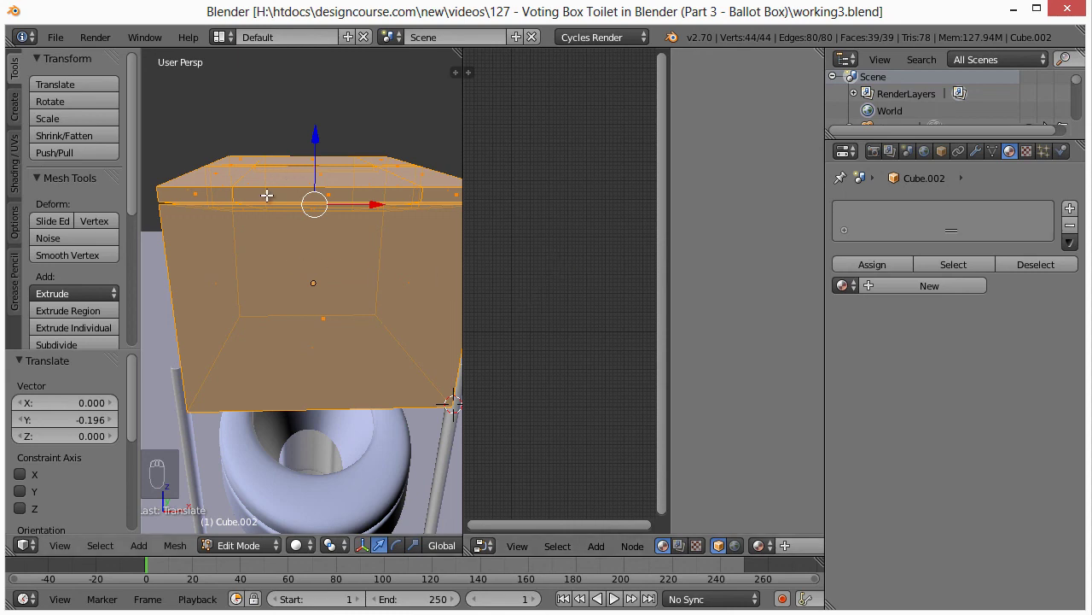
- In object mode, create a new material with an Image Texture node loading ballot-diffuse.jpg as colour
key(Tab)
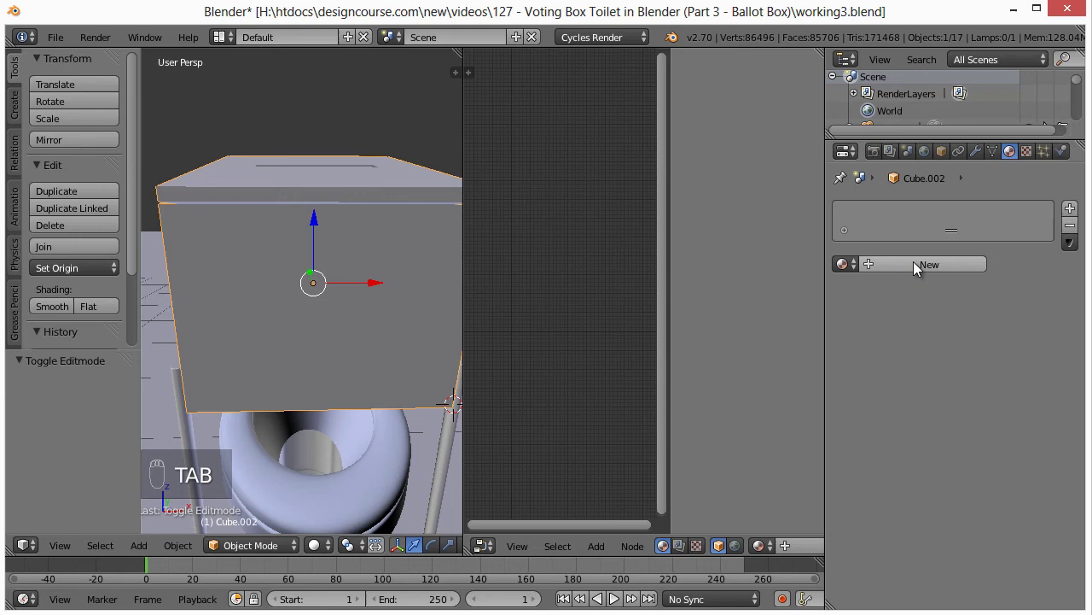
drag(918, 269, 413, 340)
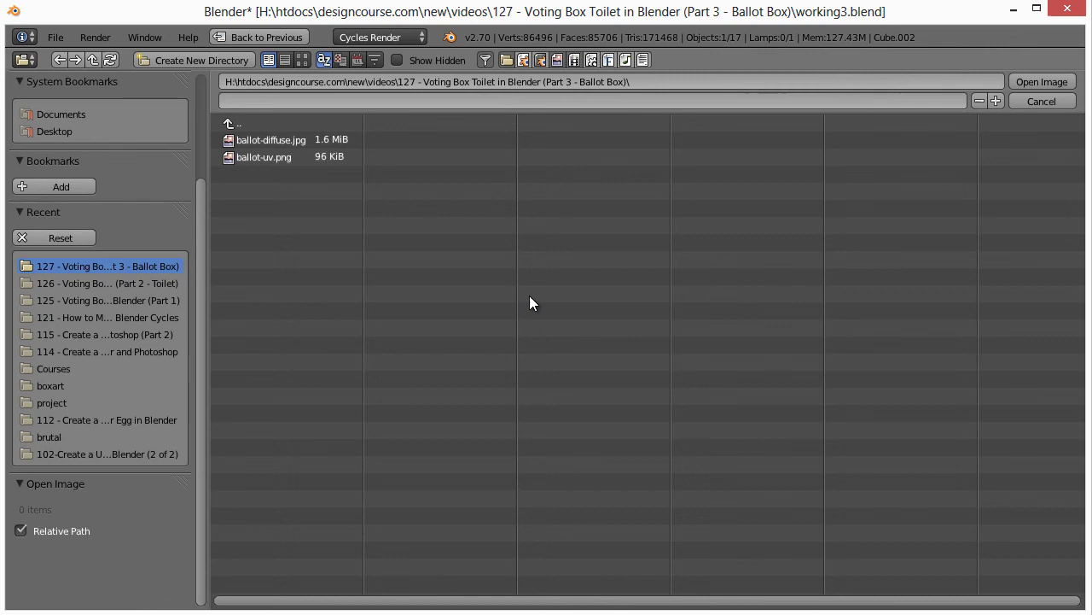
drag(280, 148, 269, 375)
middle_click(360, 368)
- Orbit and zoom the rendered preview to inspect the wood grain close up and the whole box
drag(270, 375, 292, 521)
drag(331, 557, 362, 395)
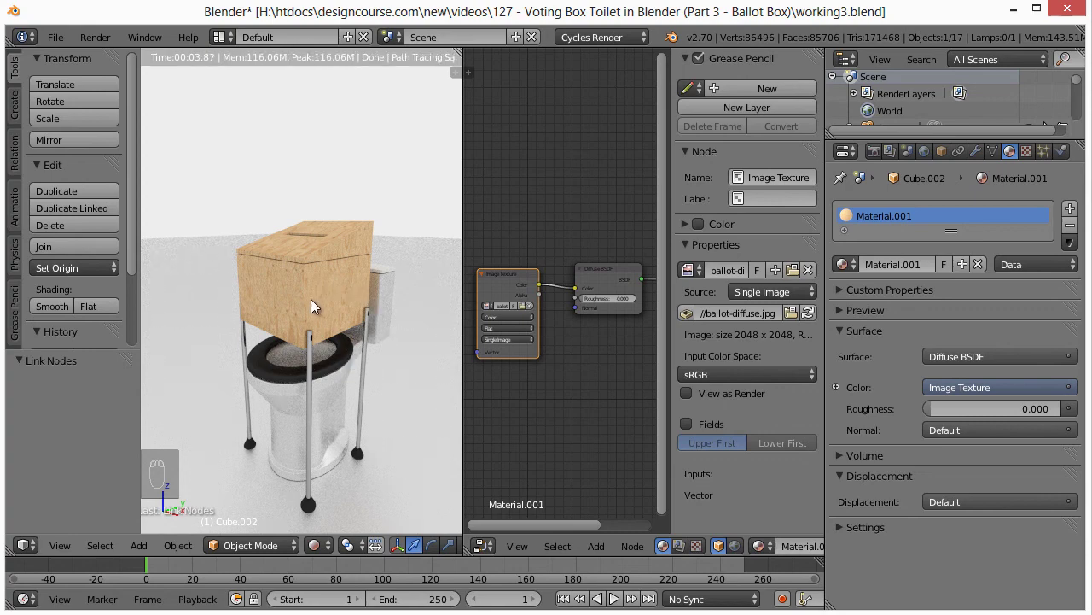
drag(301, 346, 169, 329)
drag(263, 331, 334, 410)
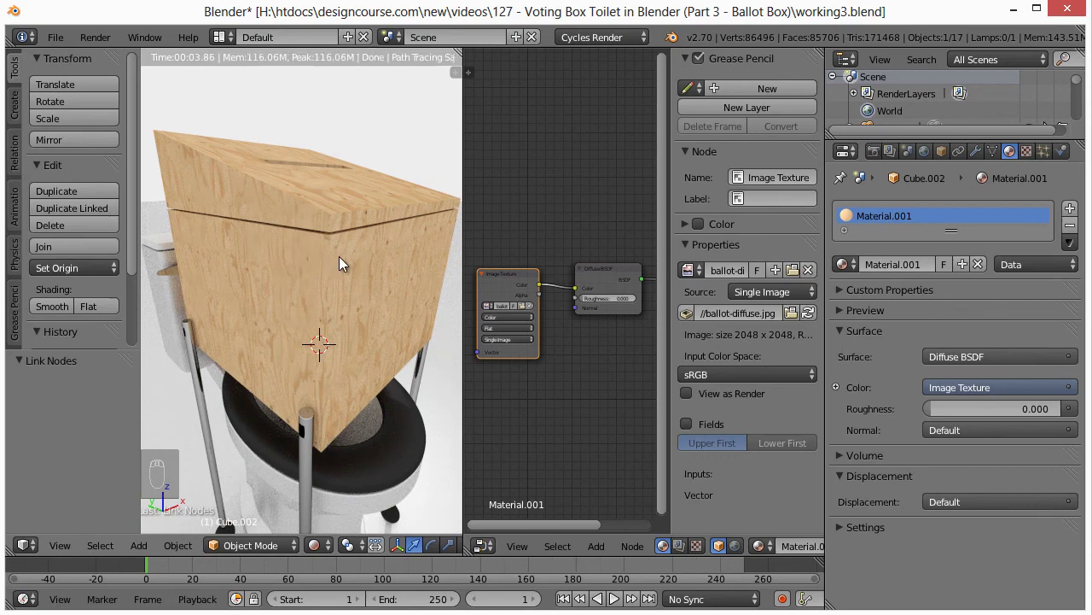
drag(372, 304, 328, 223)
middle_click(324, 238)
middle_click(342, 297)
drag(342, 297, 350, 344)
drag(350, 344, 320, 315)
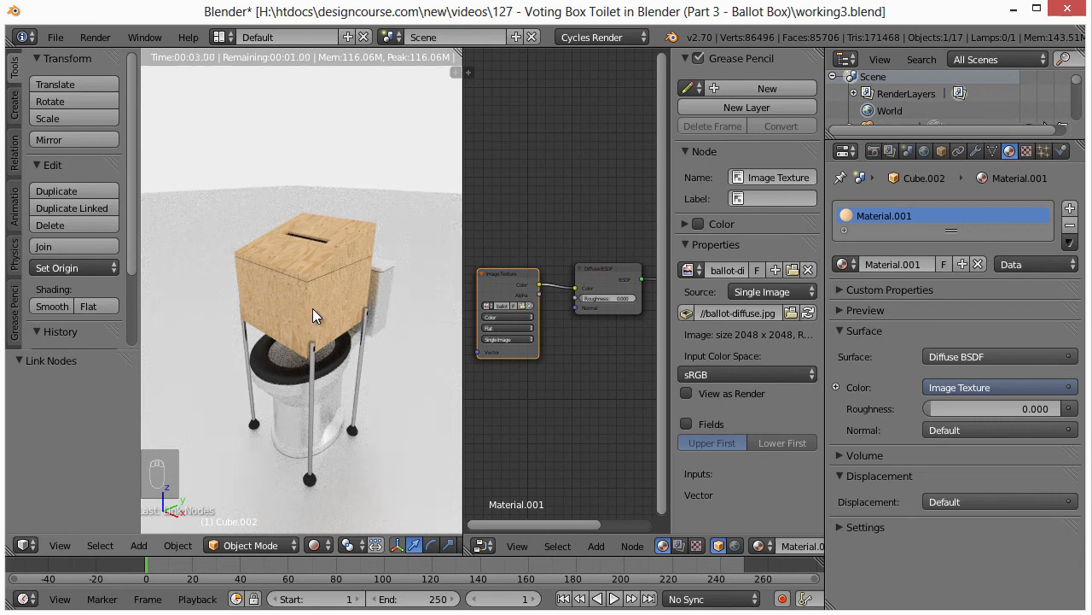